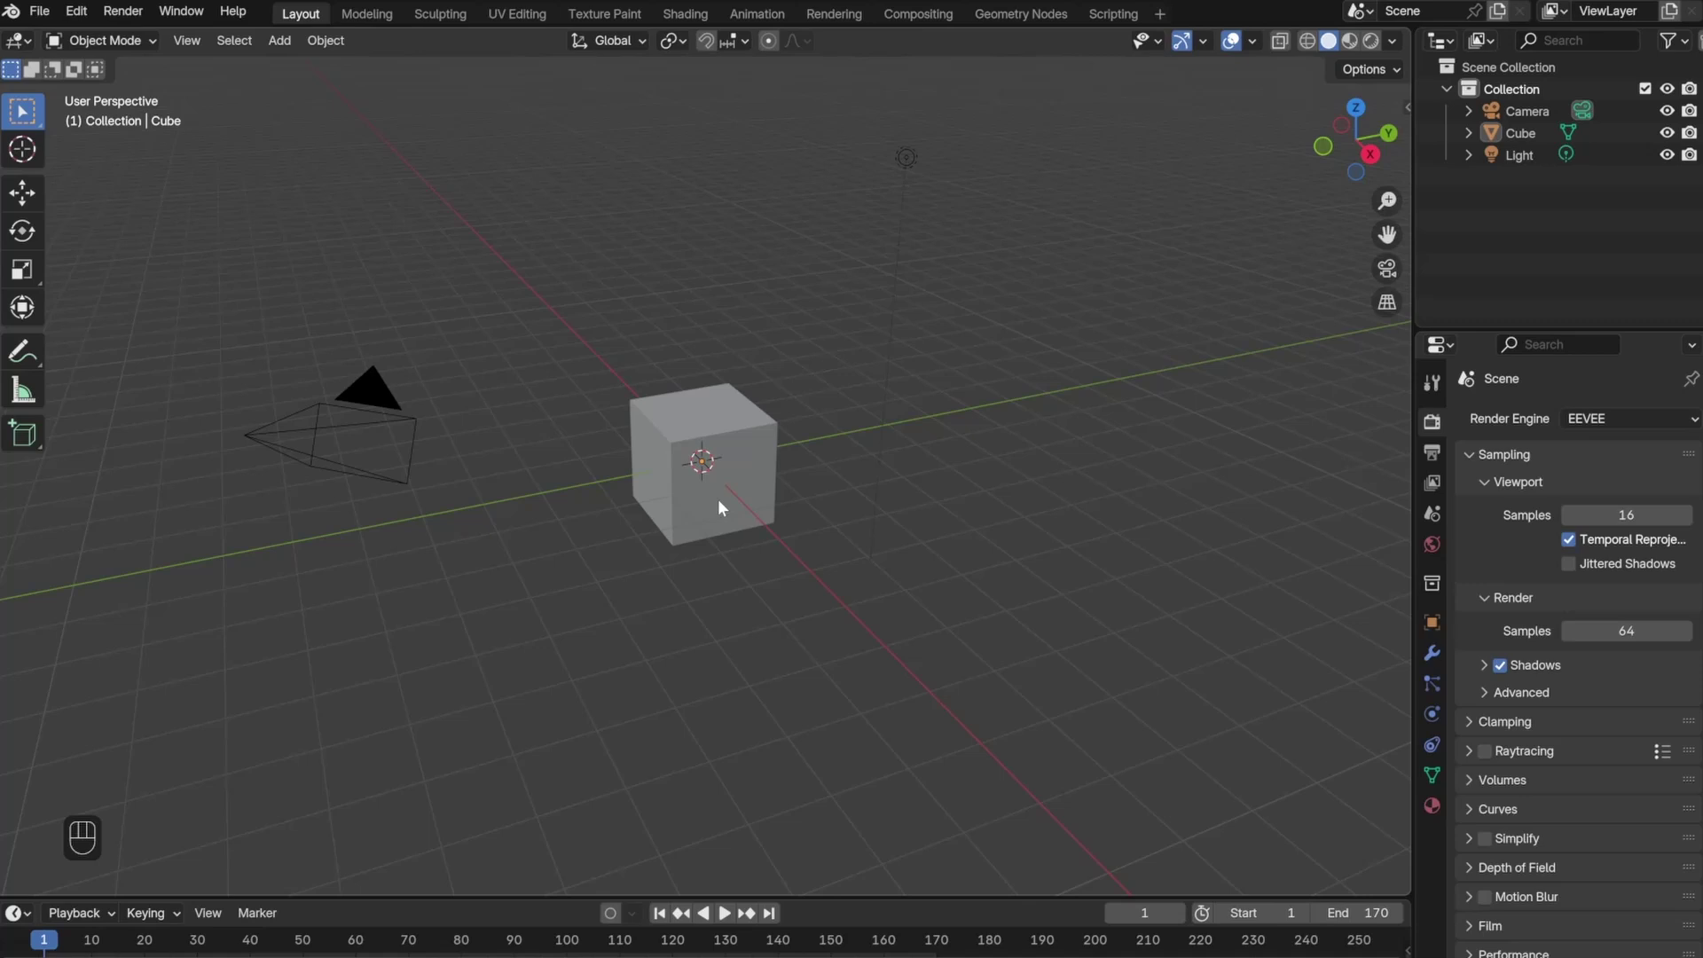
- Clear the default cube, camera and light and bring in the scene's image planes
key(a)
key(Delete)
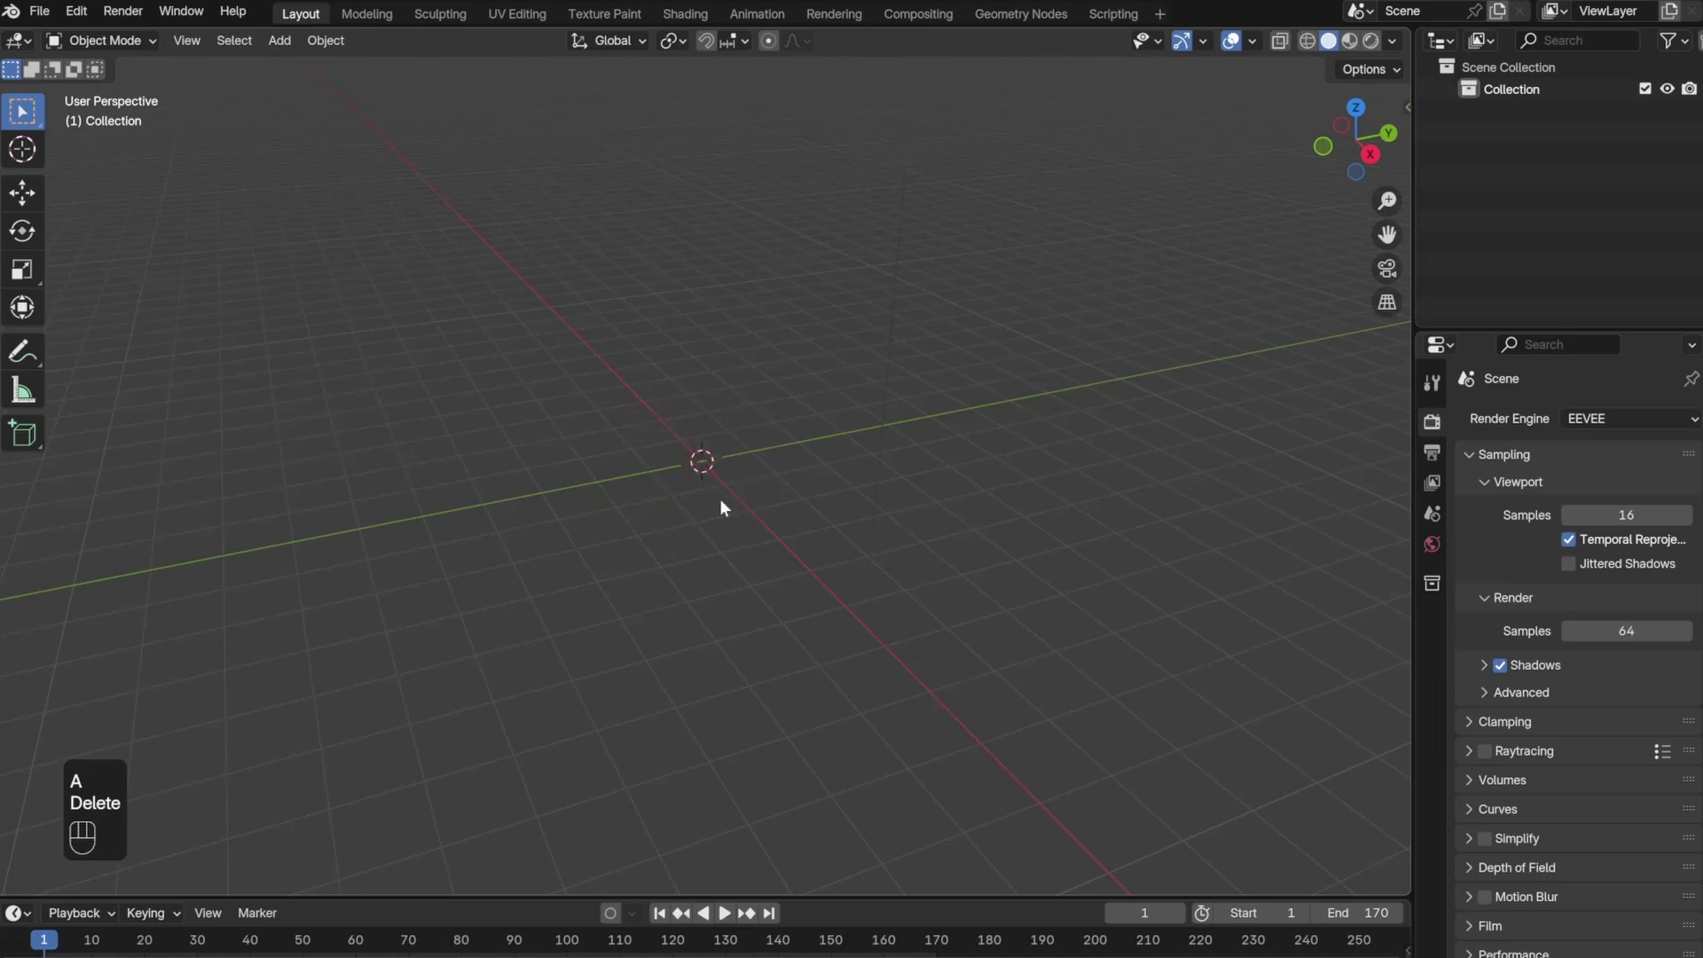
key(shift+a)
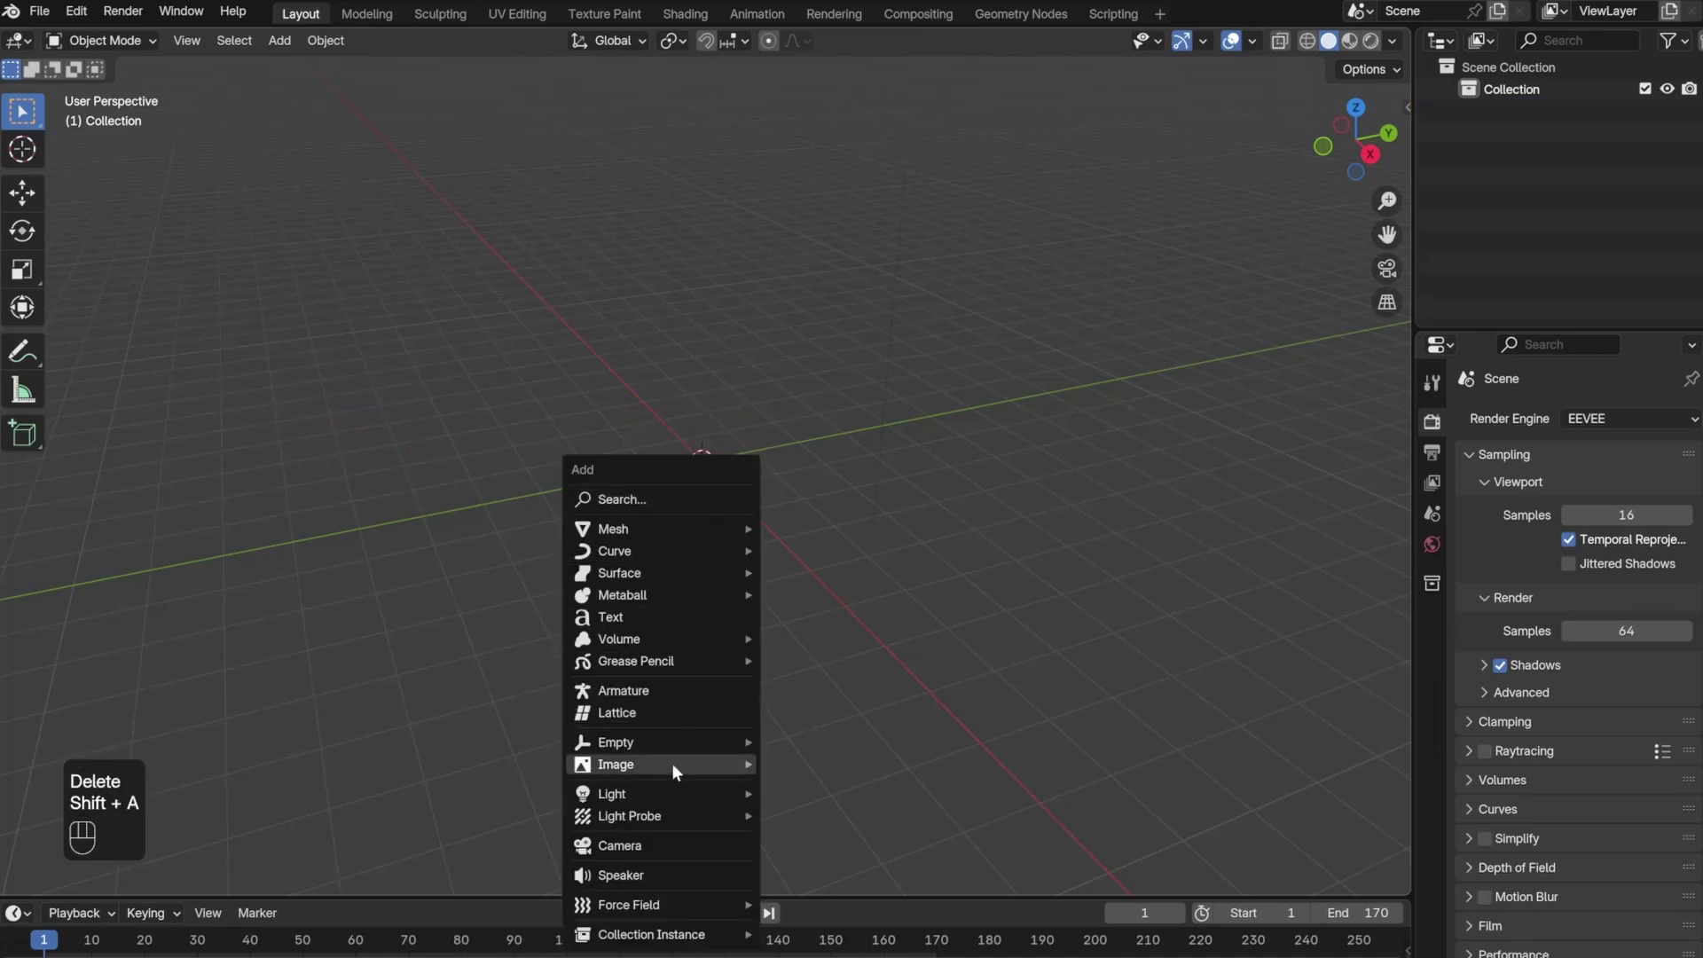
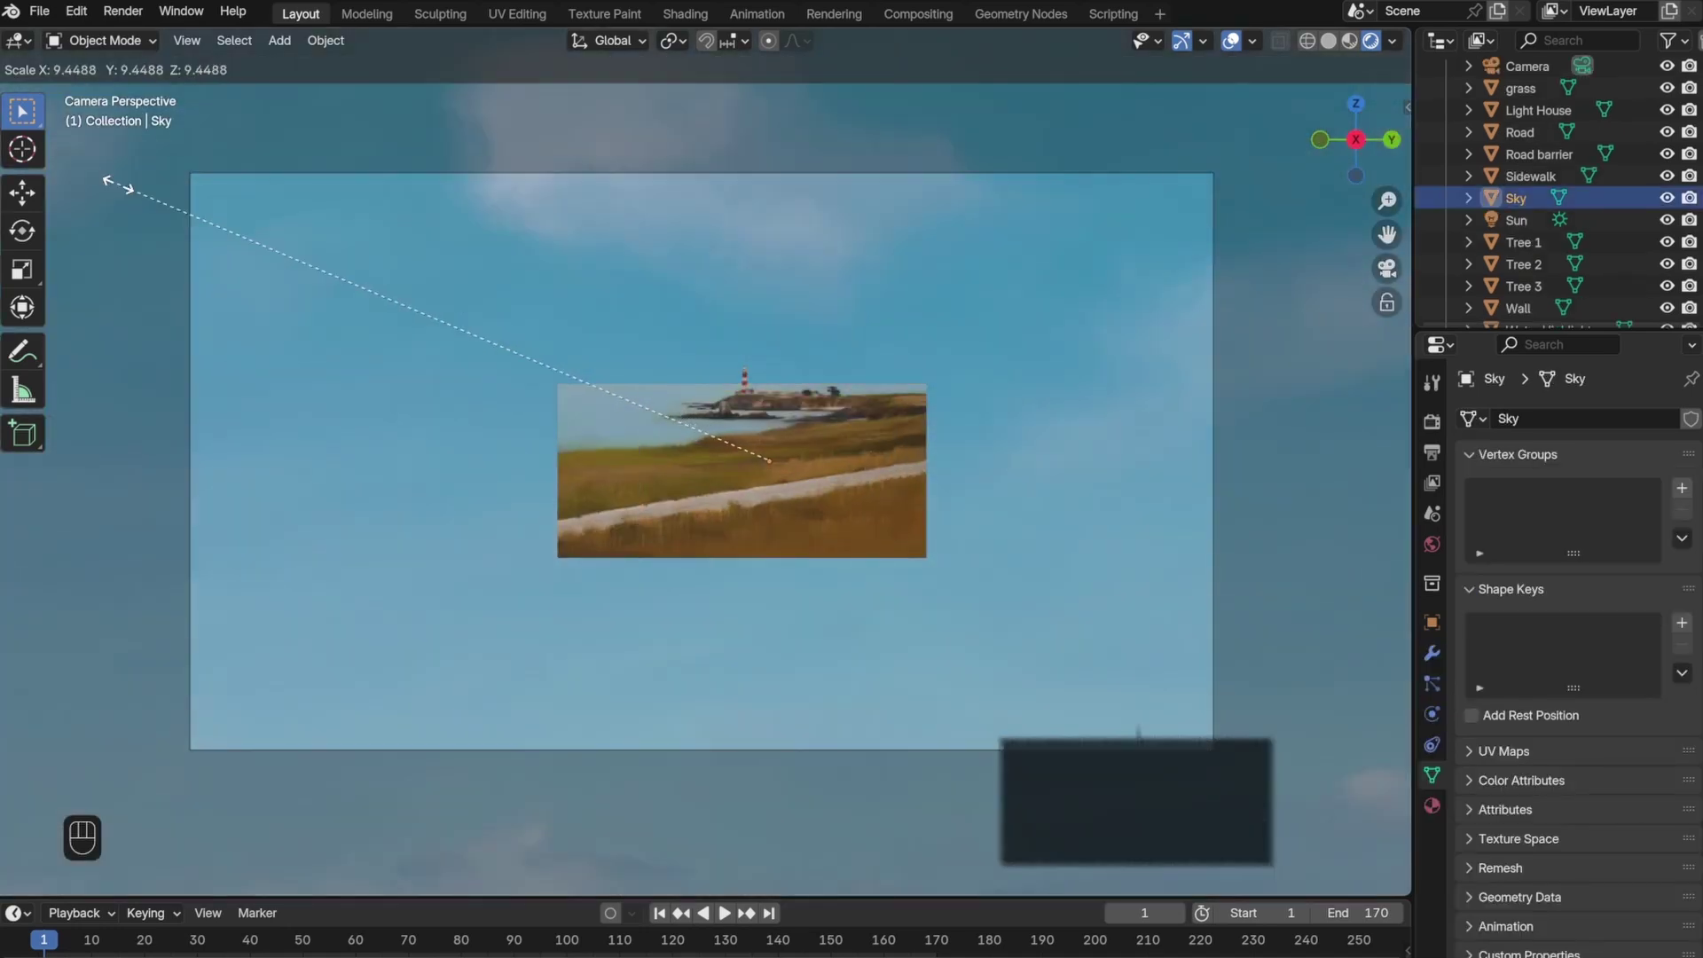
- Scale the imported image planes up by a factor of 10
key(1)
key(0)
key(Return)
key(s)
key(1)
key(0)
key(Return)
- Move the backdrop and ground planes vertically into position
key(g)
key(z)
click(1139, 171)
key(g)
key(z)
click(332, 441)
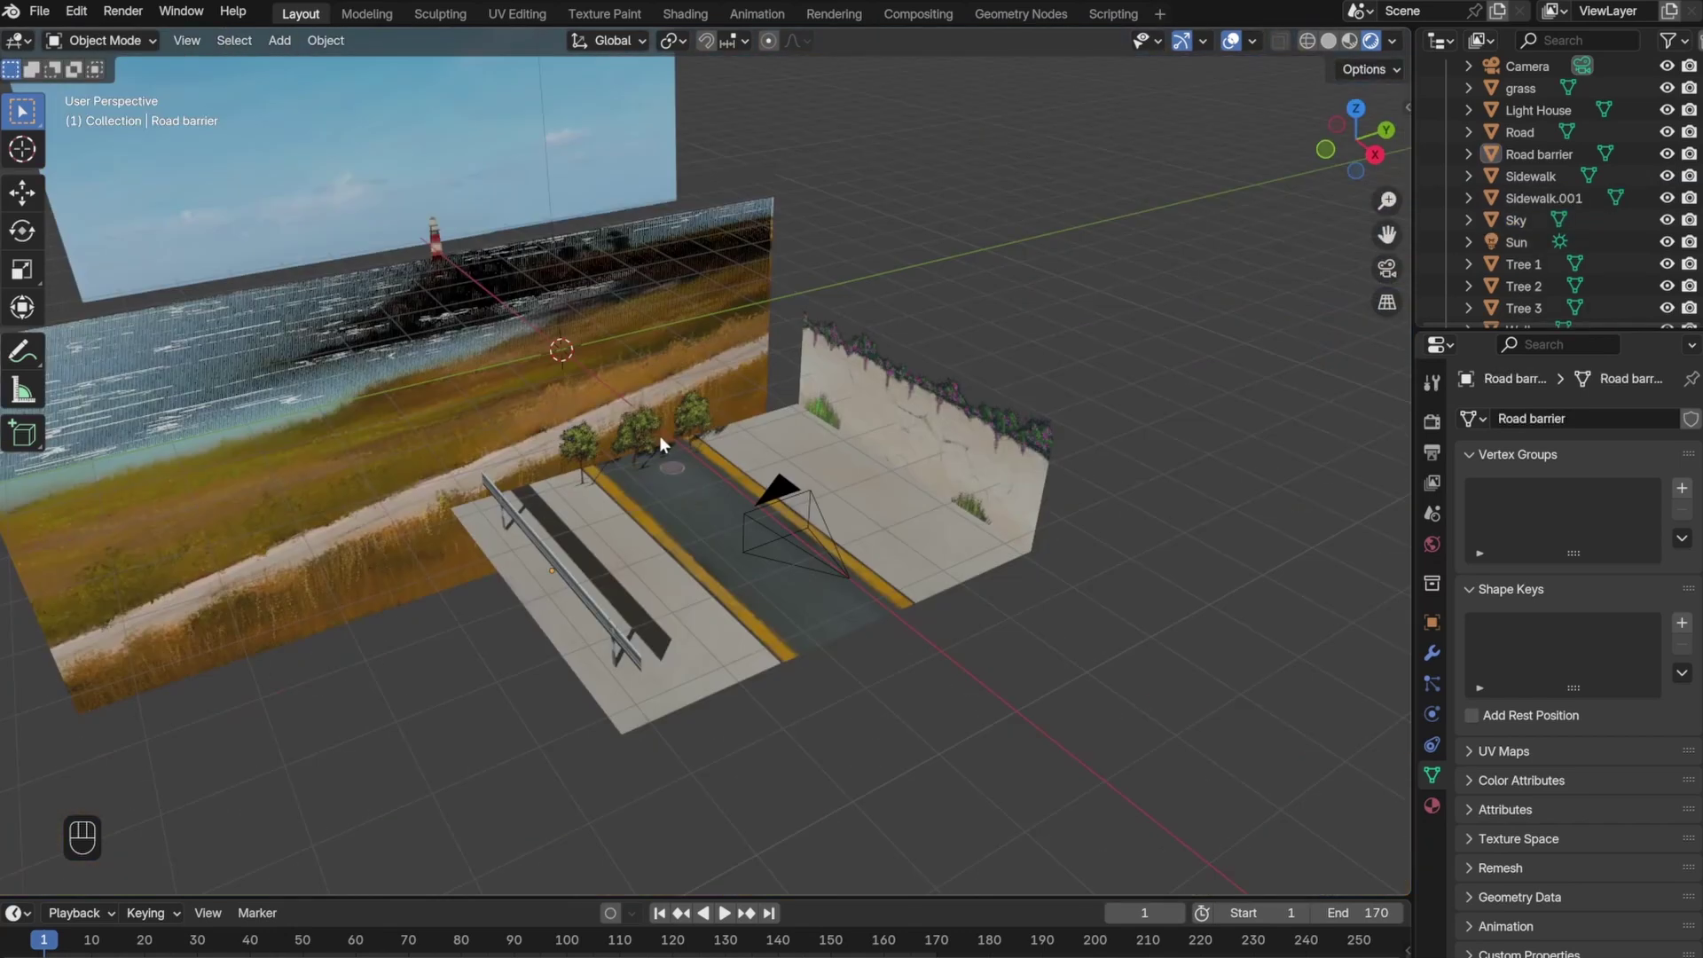
- Add a Bézier circle, rotate it 90° about X and scale it up
key(shift+a)
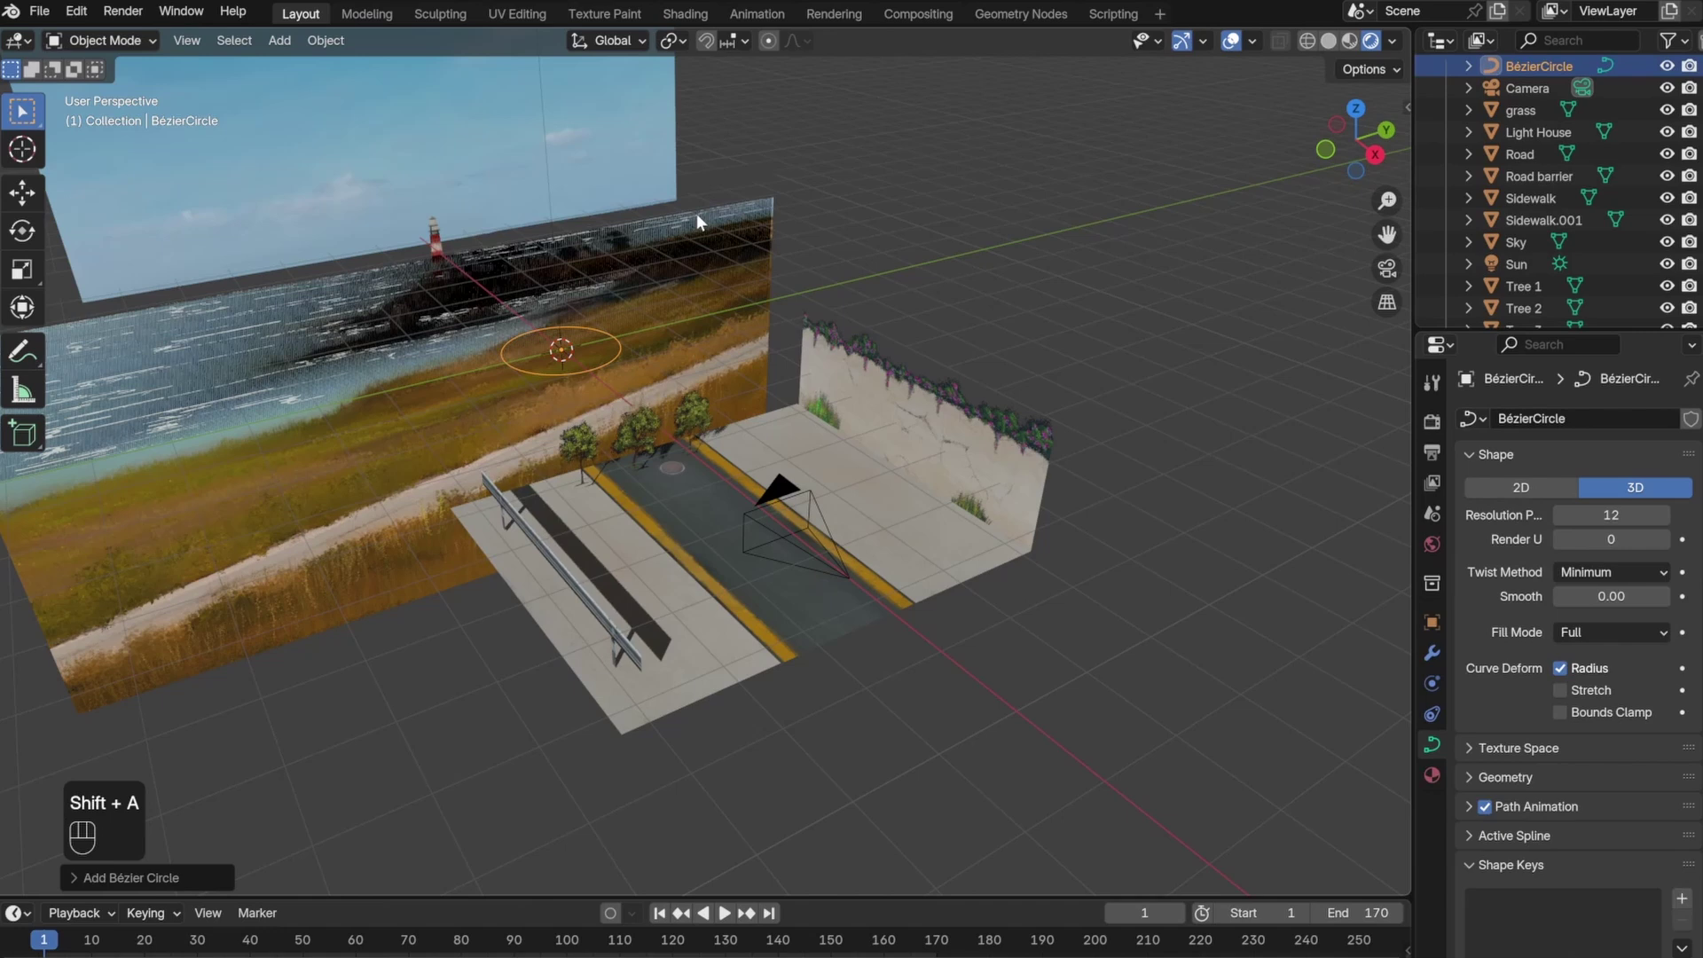
key(g)
key(r)
key(x)
key(9)
key(0)
key(Return)
key(s)
click(1201, 157)
- Adjust the circle's height, save the file and select the road
click(1060, 228)
key(g)
key(z)
drag(918, 516, 803, 472)
drag(802, 472, 725, 523)
key(ctrl+s)
click(724, 523)
click(118, 40)
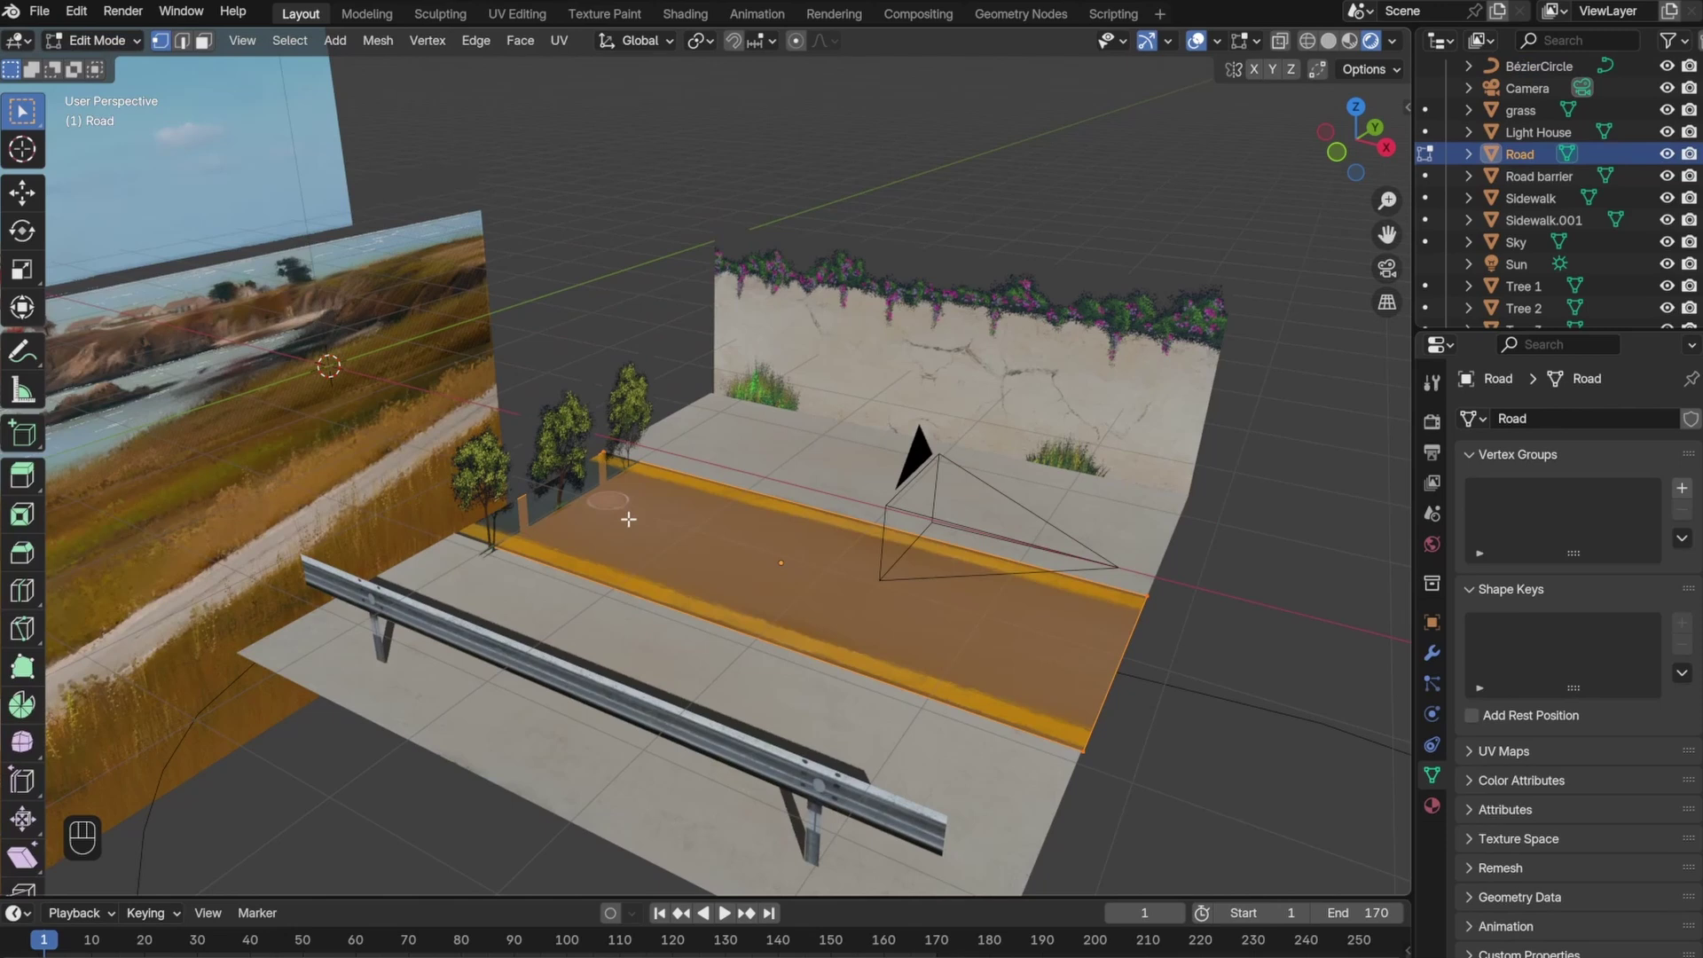
- Loop-cut the road plane into many narrow lengthwise strips
key(ctrl+r)
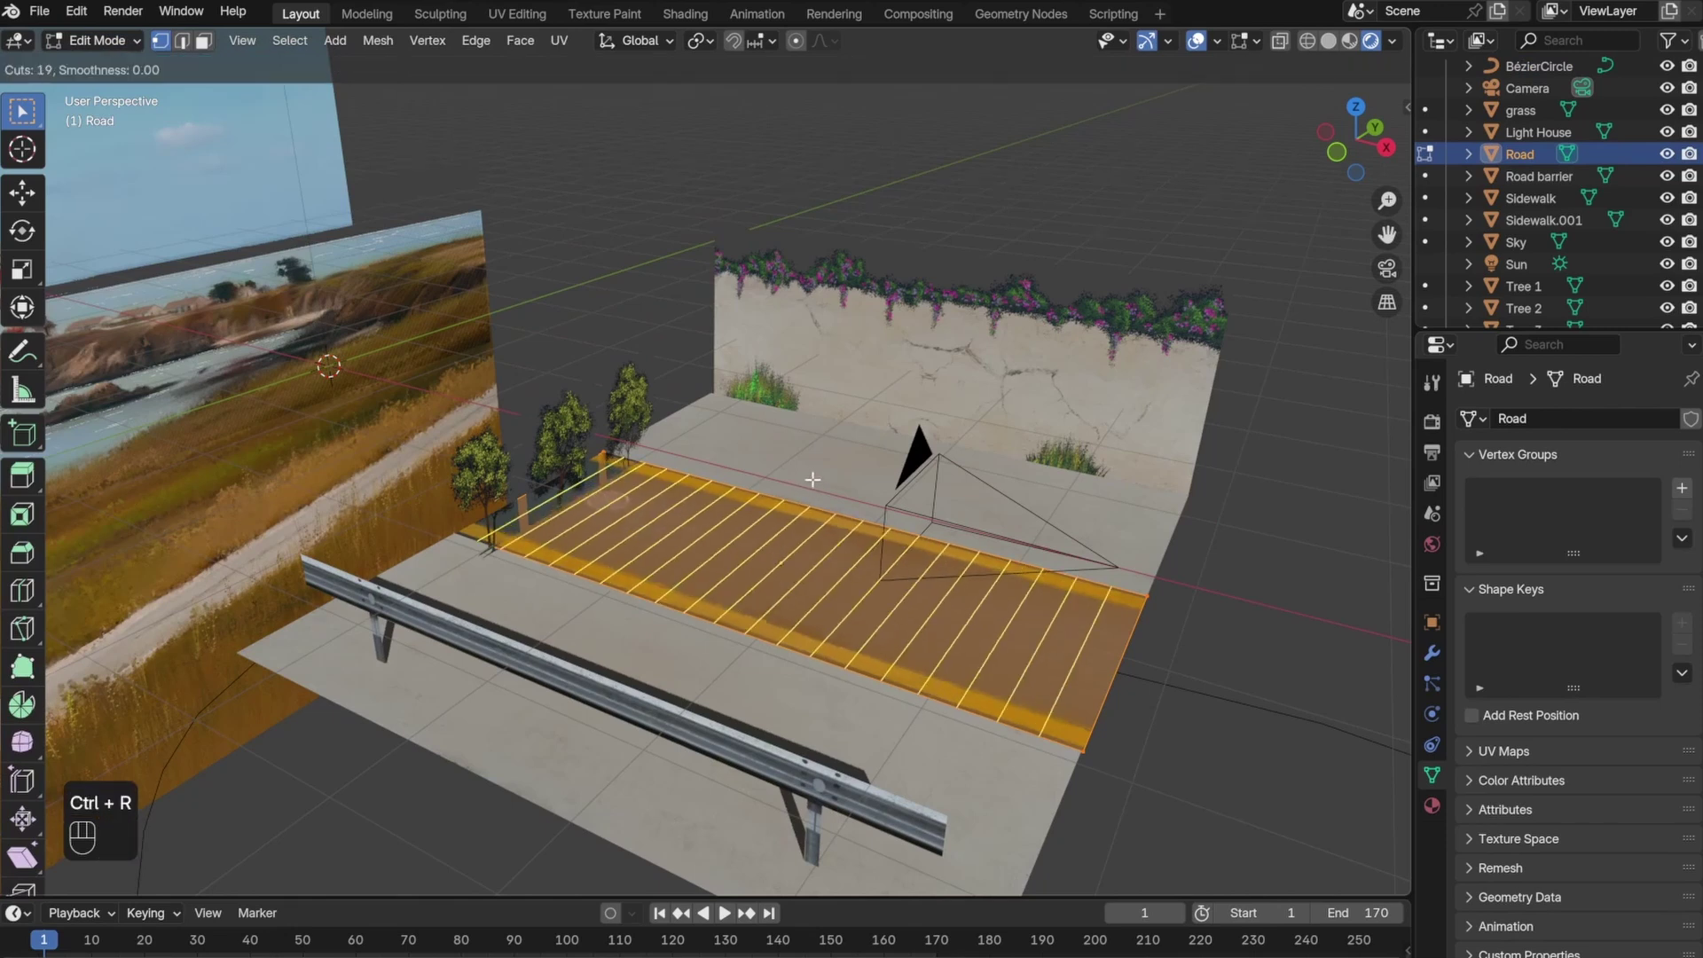
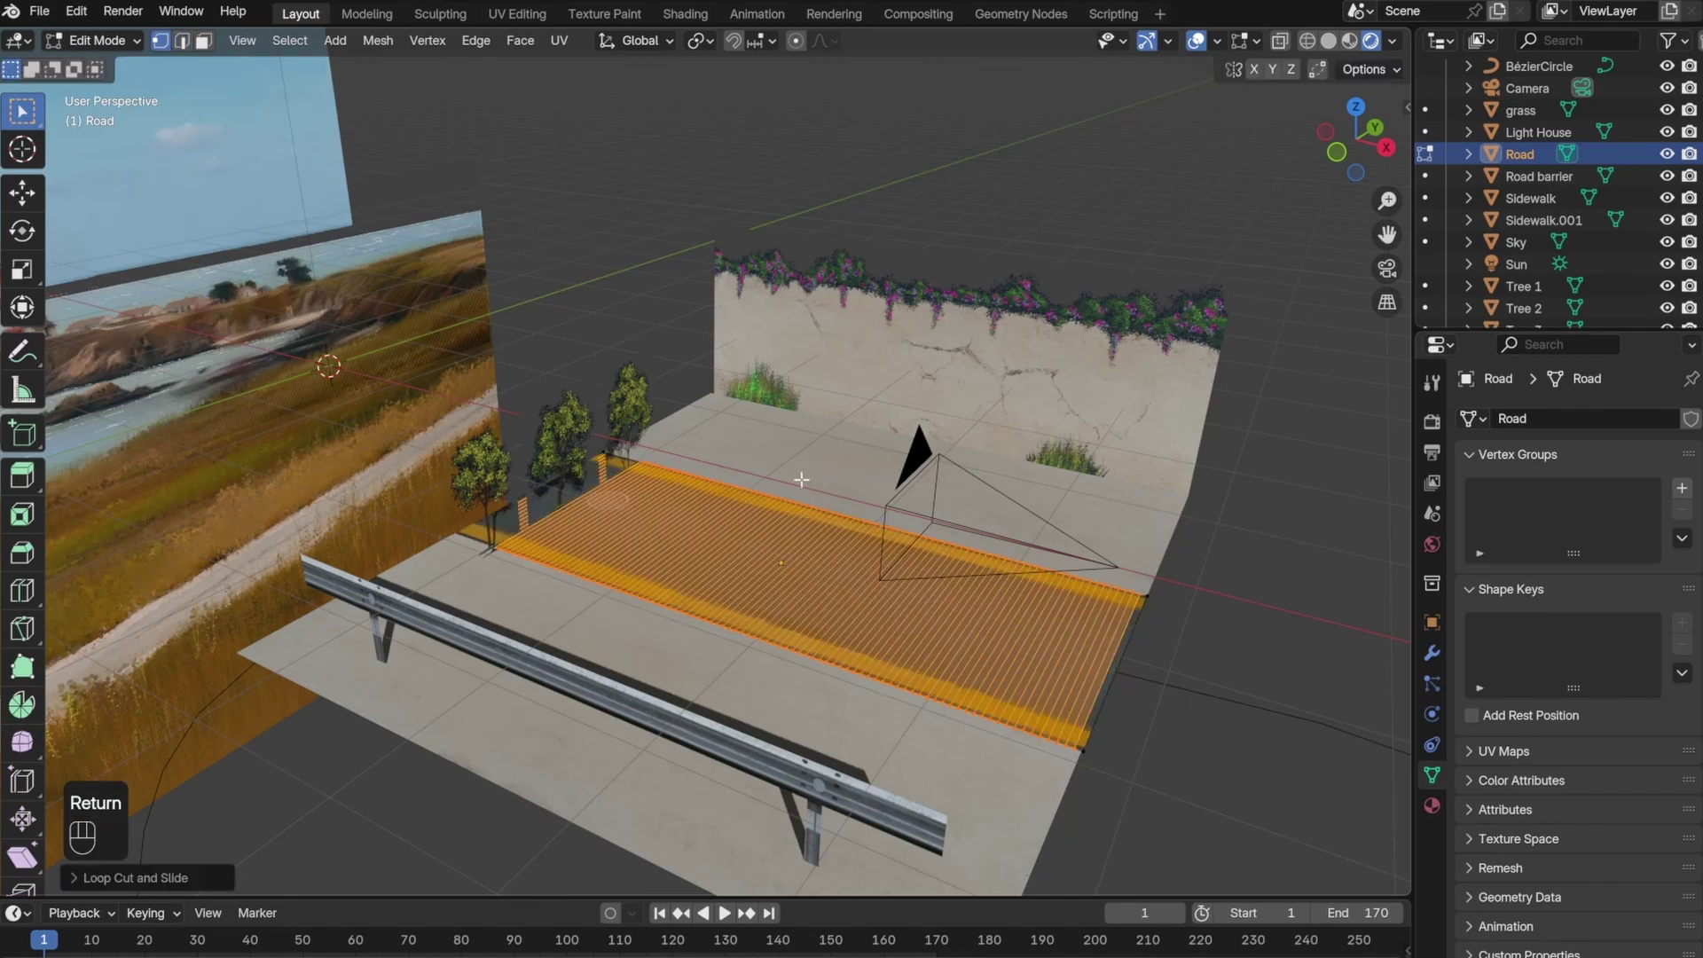
drag(119, 38, 110, 75)
click(1021, 661)
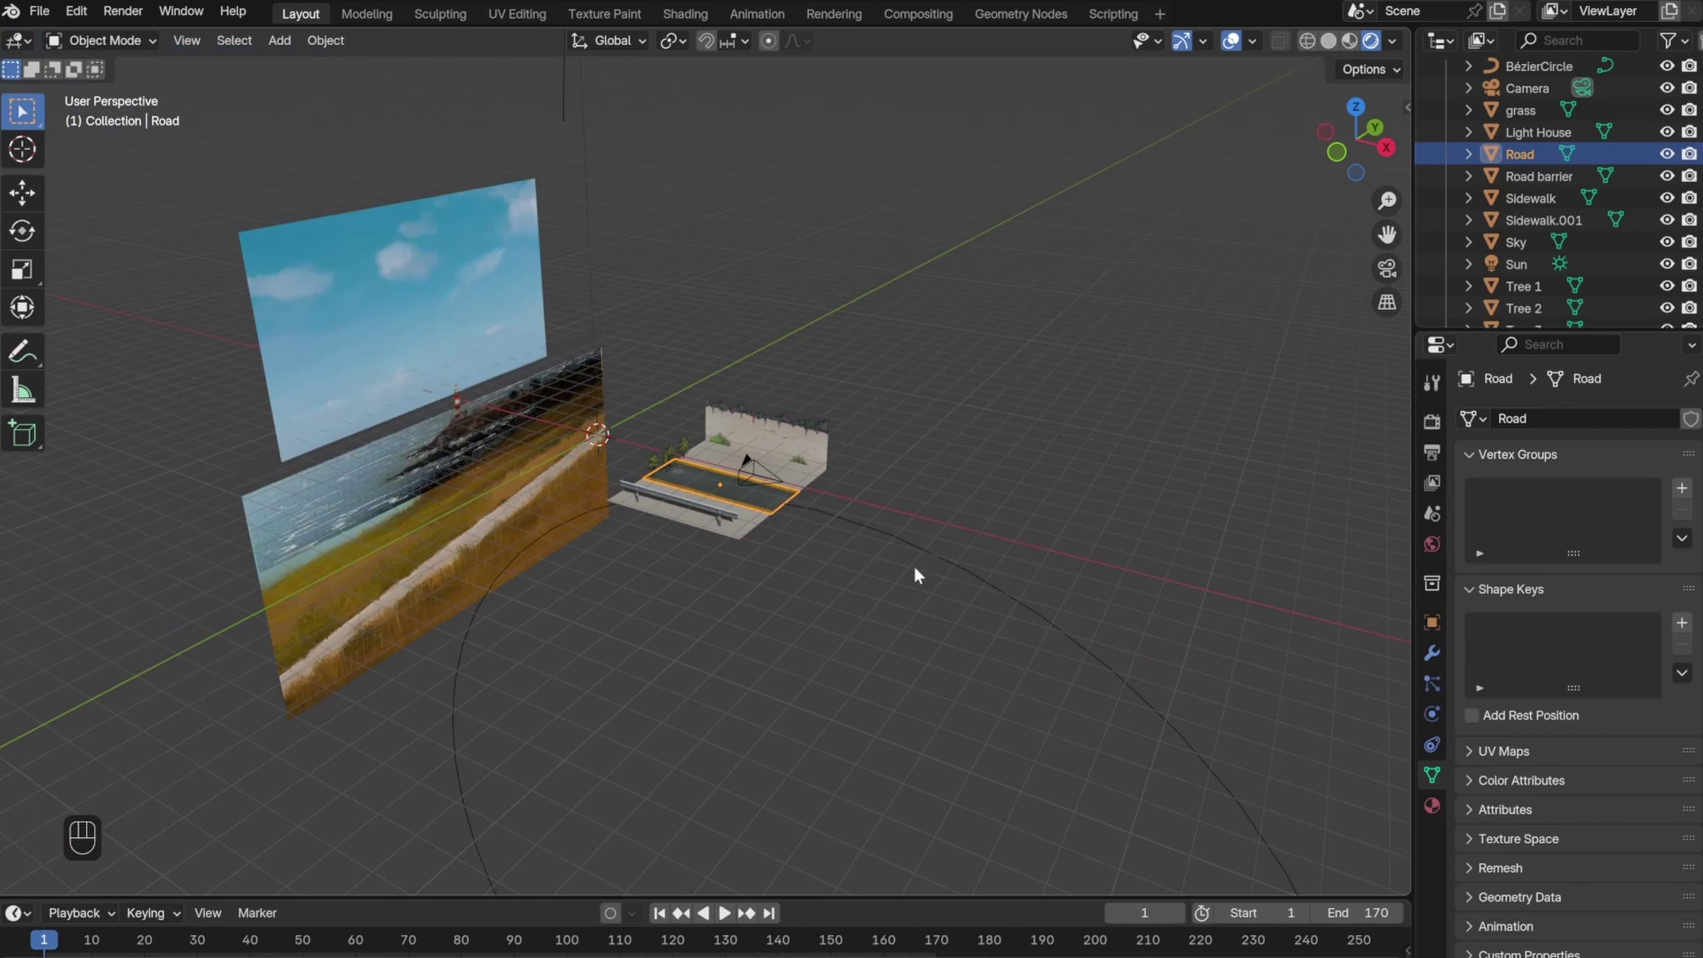
- Enlarge the Bézier circle and drop it down along Z
click(944, 563)
key(s)
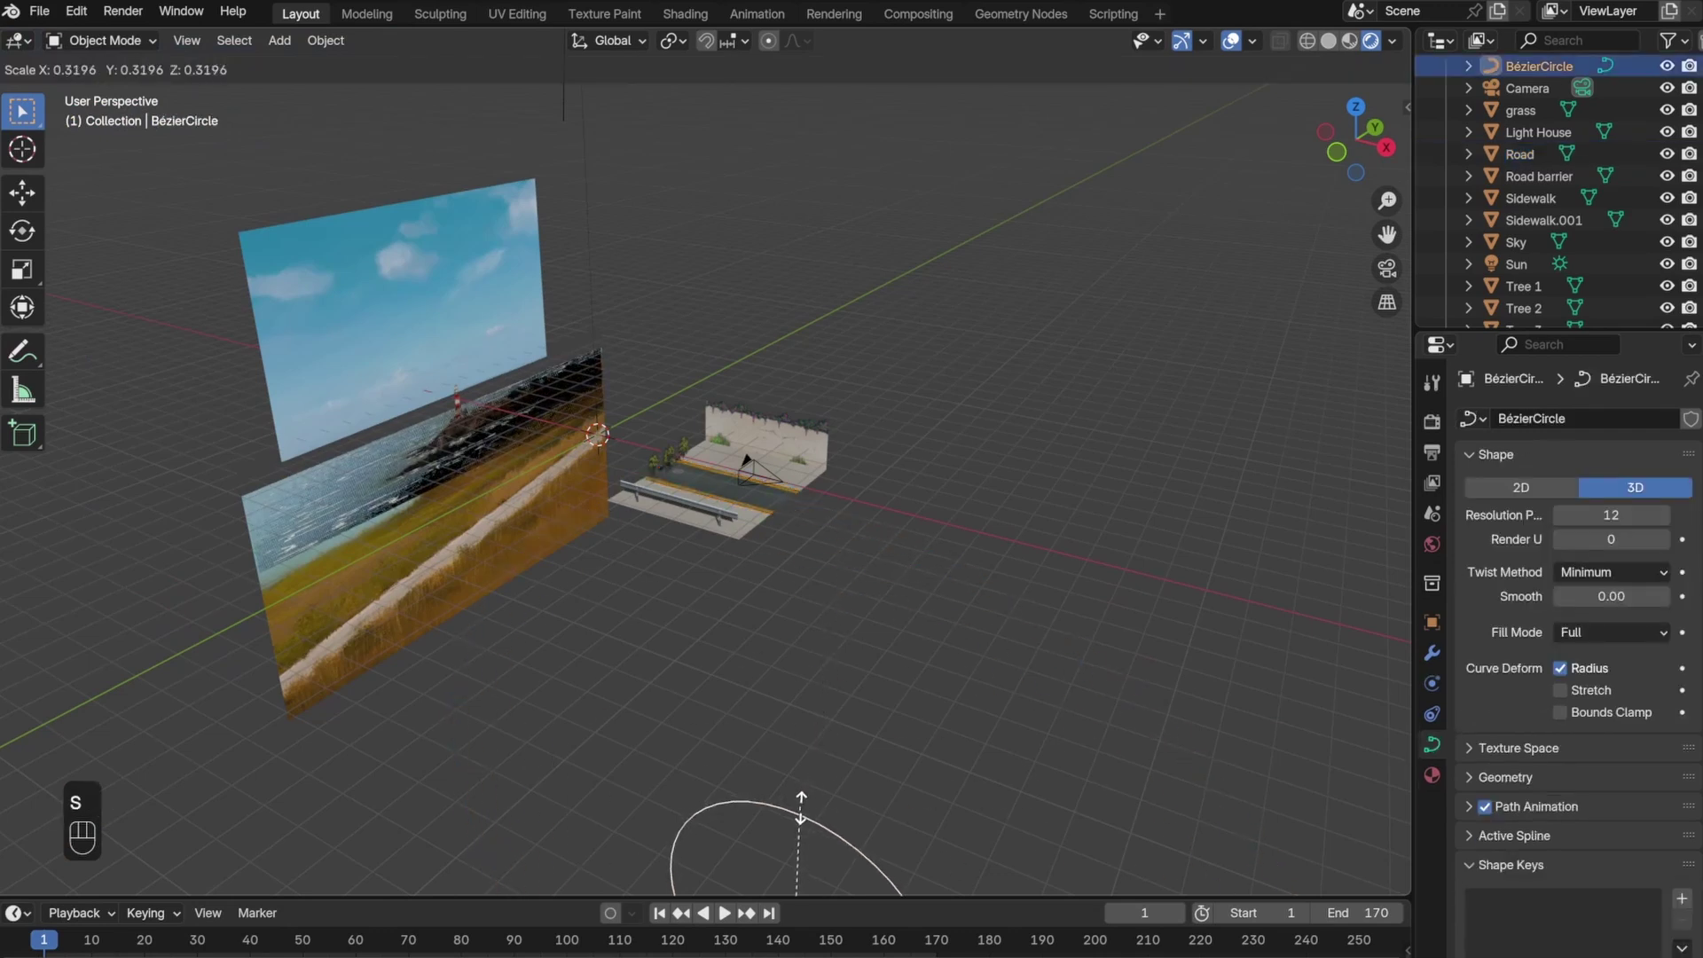
click(798, 822)
key(g)
key(z)
click(739, 540)
drag(566, 523, 688, 518)
- Further rescale and reposition the circle beneath the road
key(s)
key(g)
key(z)
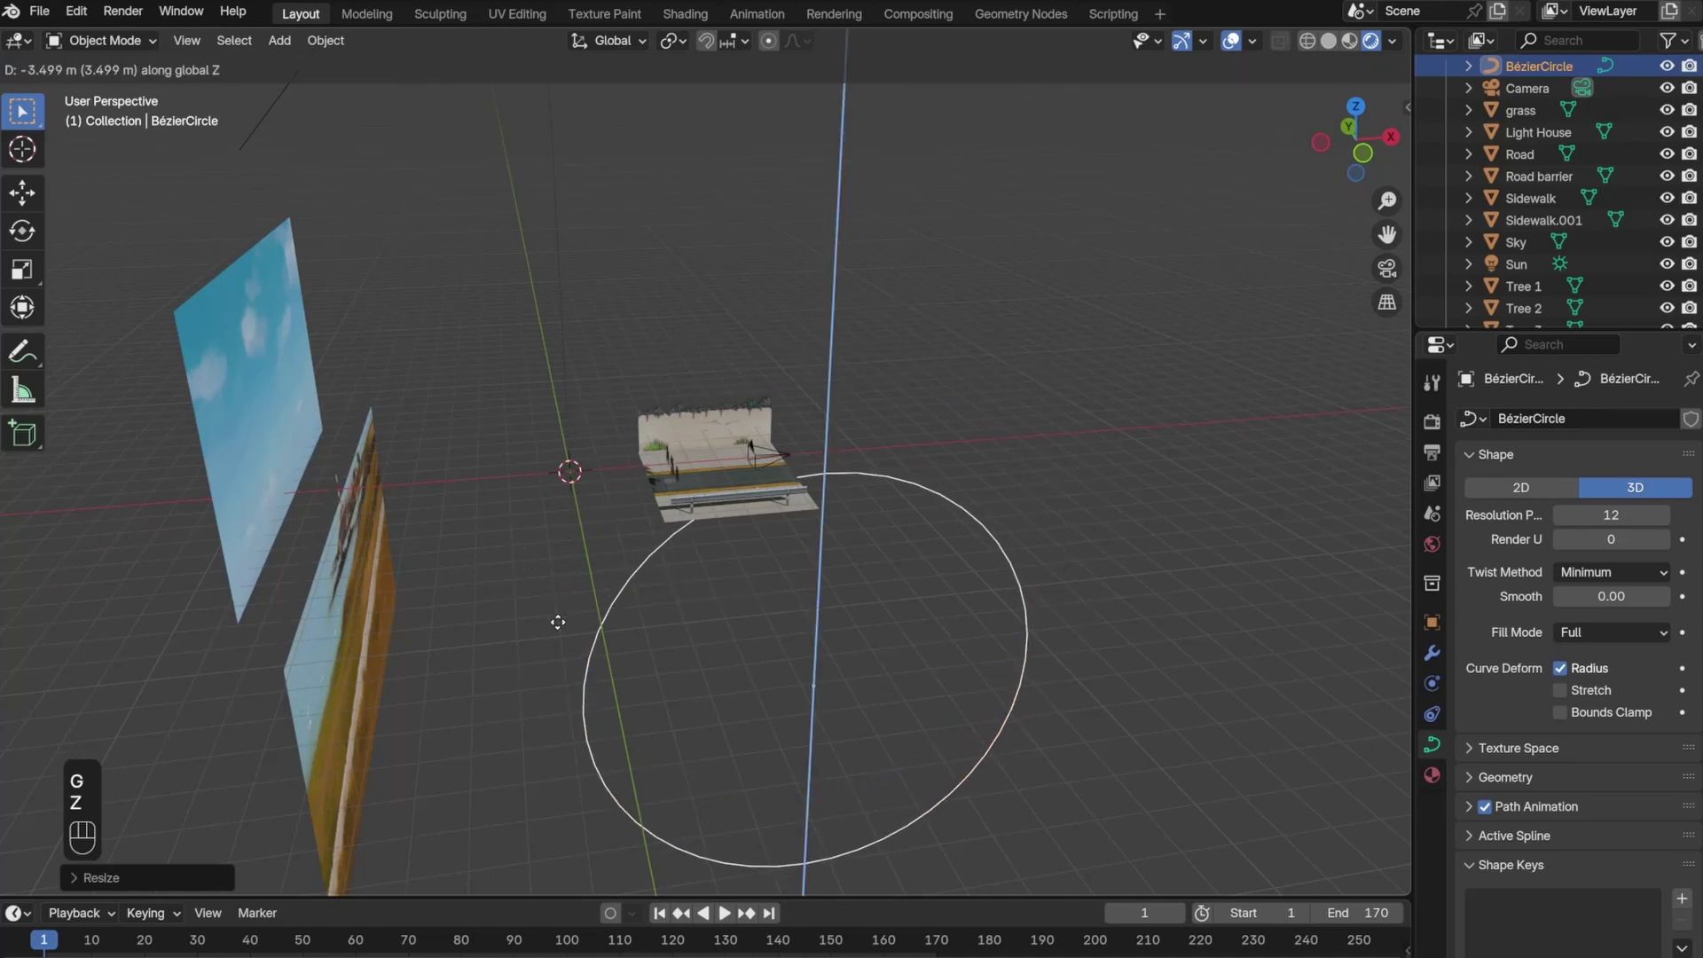
drag(804, 558, 735, 479)
key(g)
key(y)
key(x)
drag(773, 536, 909, 565)
drag(909, 565, 747, 522)
drag(855, 542, 791, 555)
drag(780, 586, 793, 571)
- Select the road and bring up its Add Modifier list
click(835, 611)
click(1438, 669)
- Give the road an Array fitting the BézierCircle curve and a Curve modifier, then adjust its height
drag(1528, 429, 1302, 509)
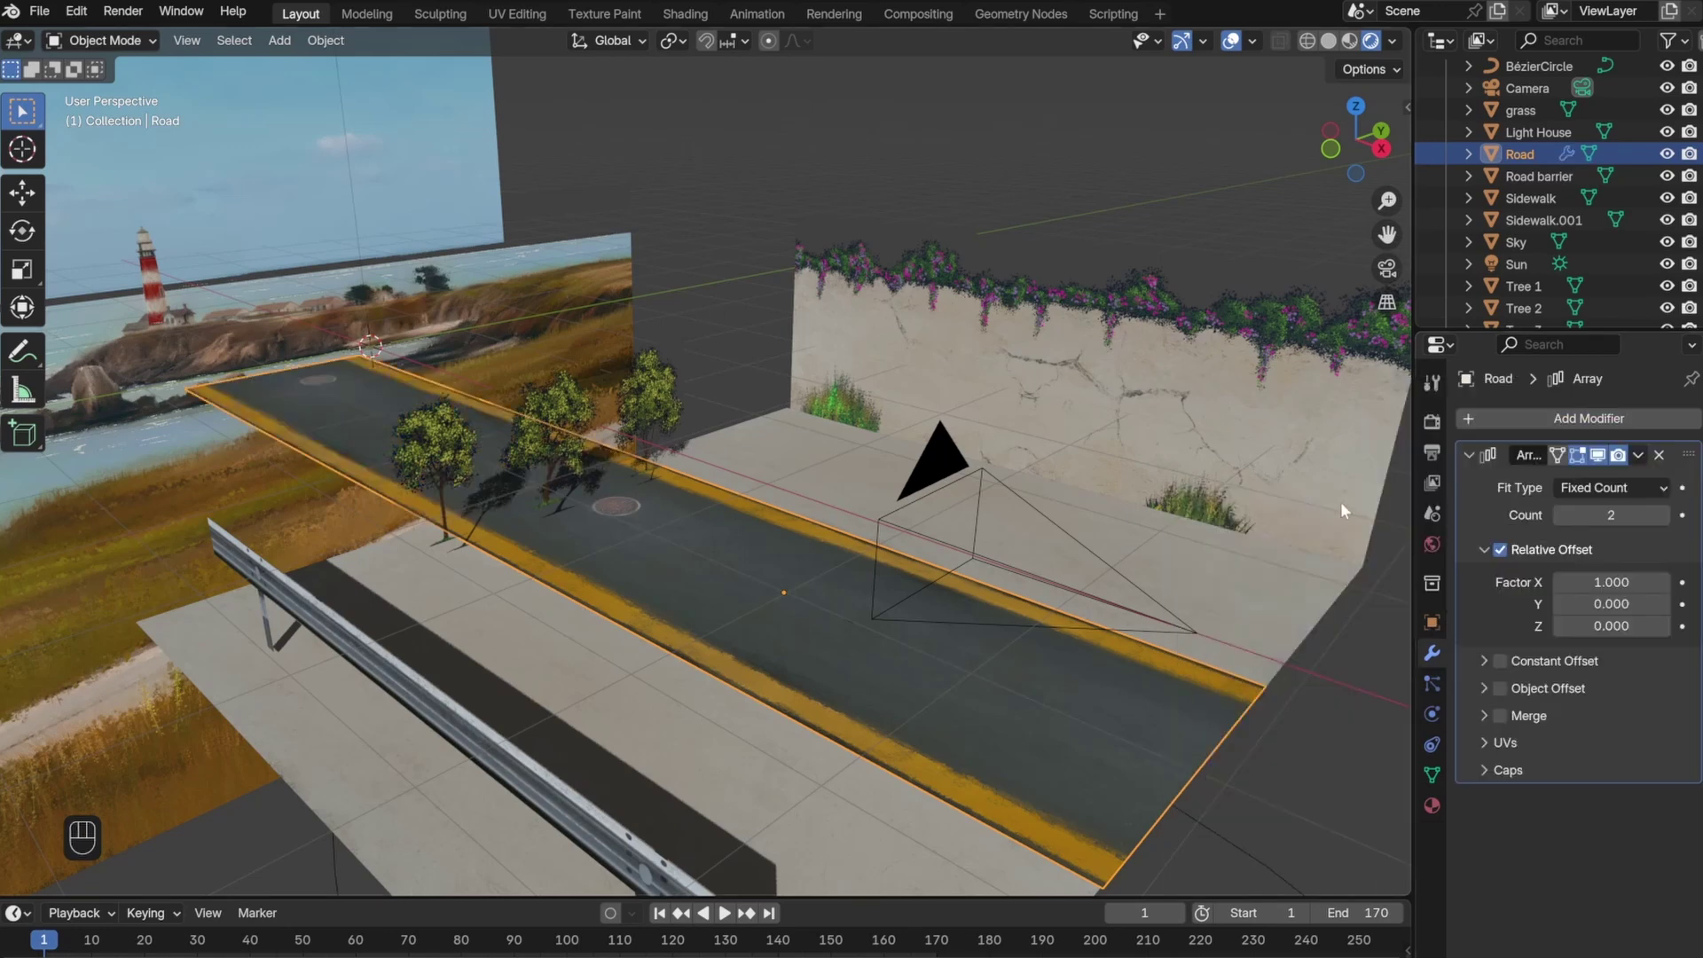
drag(1644, 490, 1607, 565)
drag(478, 539, 497, 574)
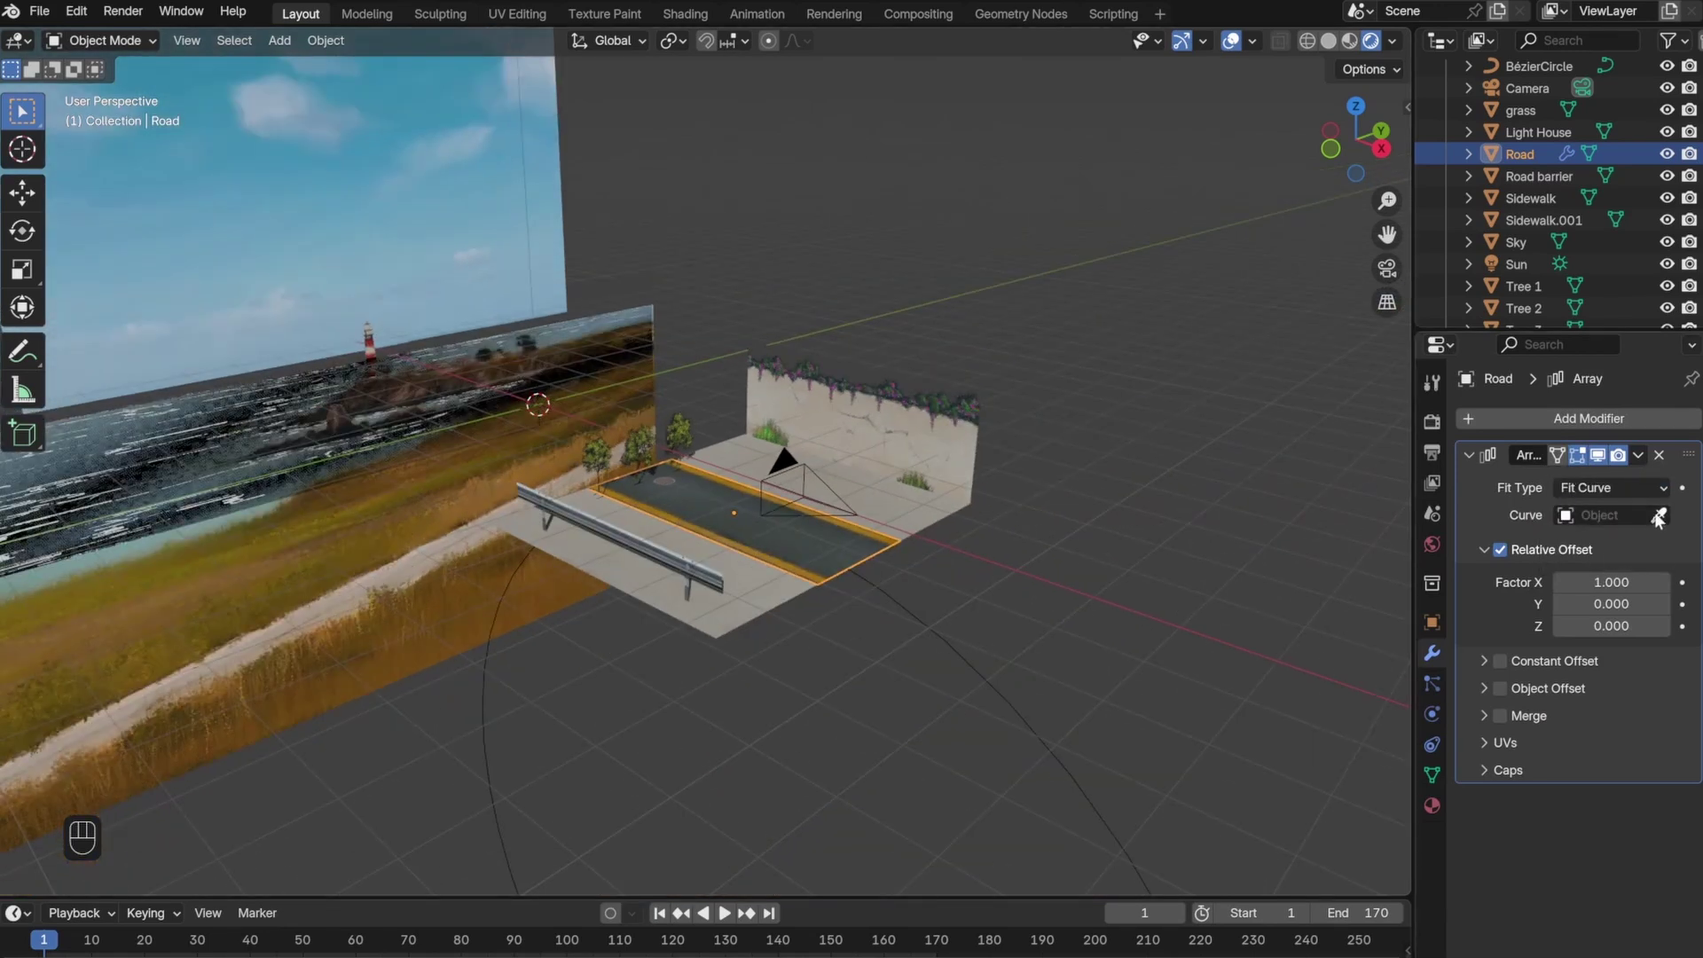
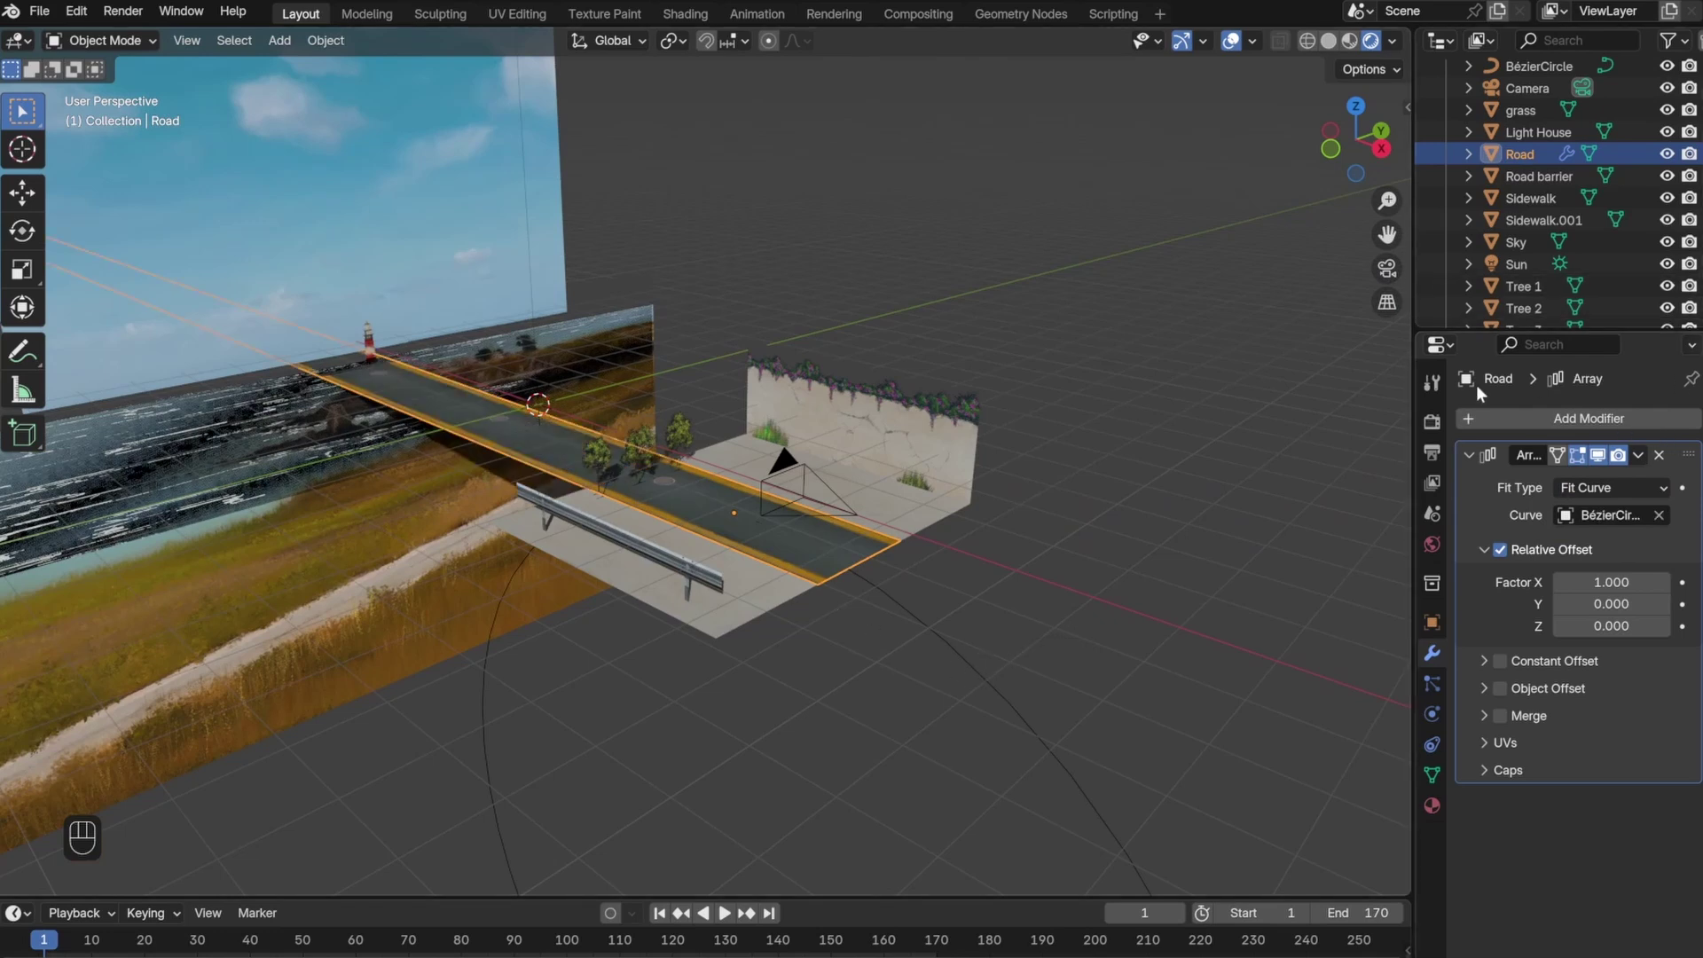
drag(1524, 427, 1263, 494)
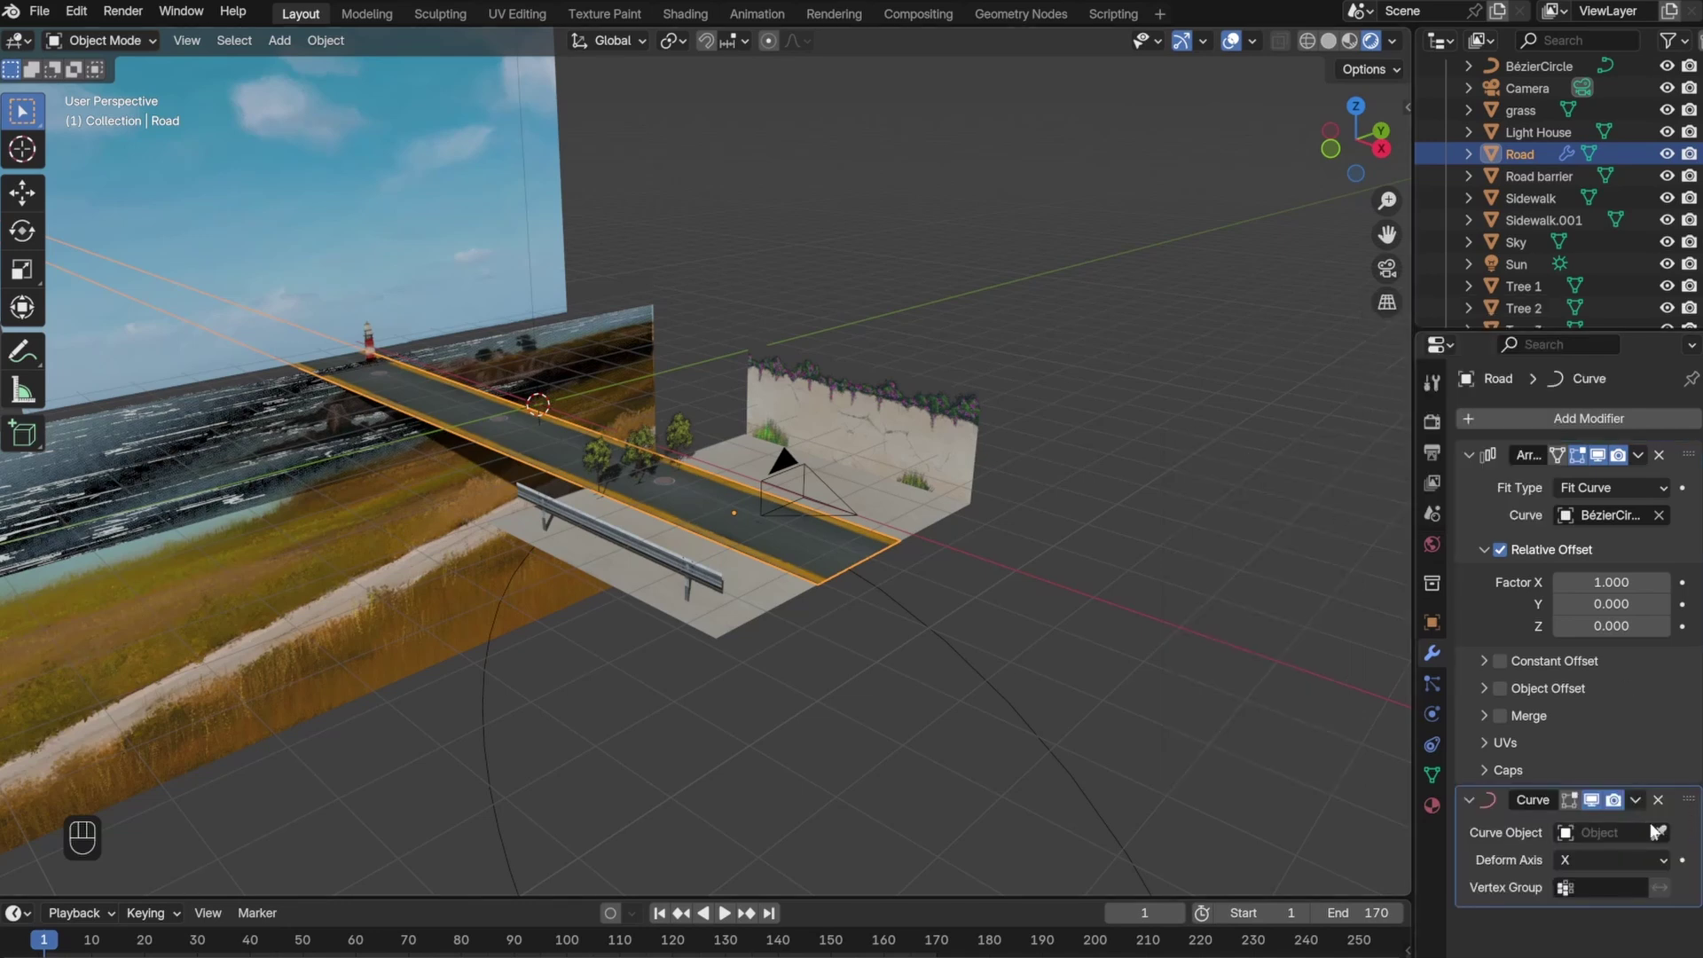
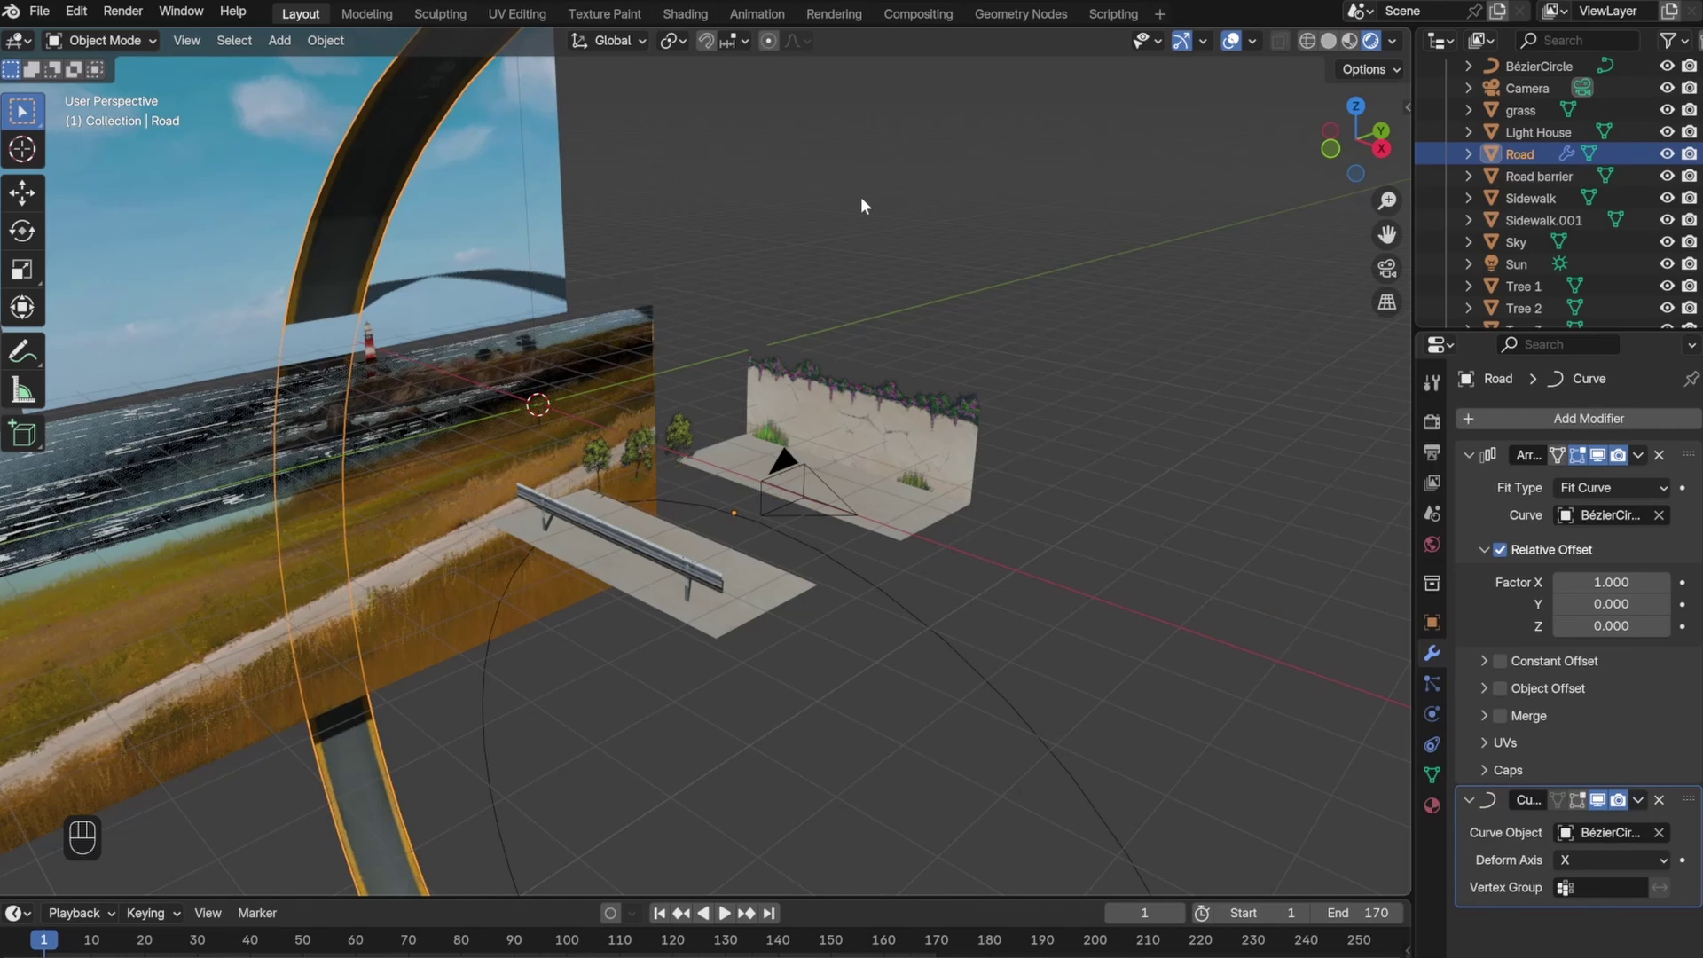
key(g)
key(z)
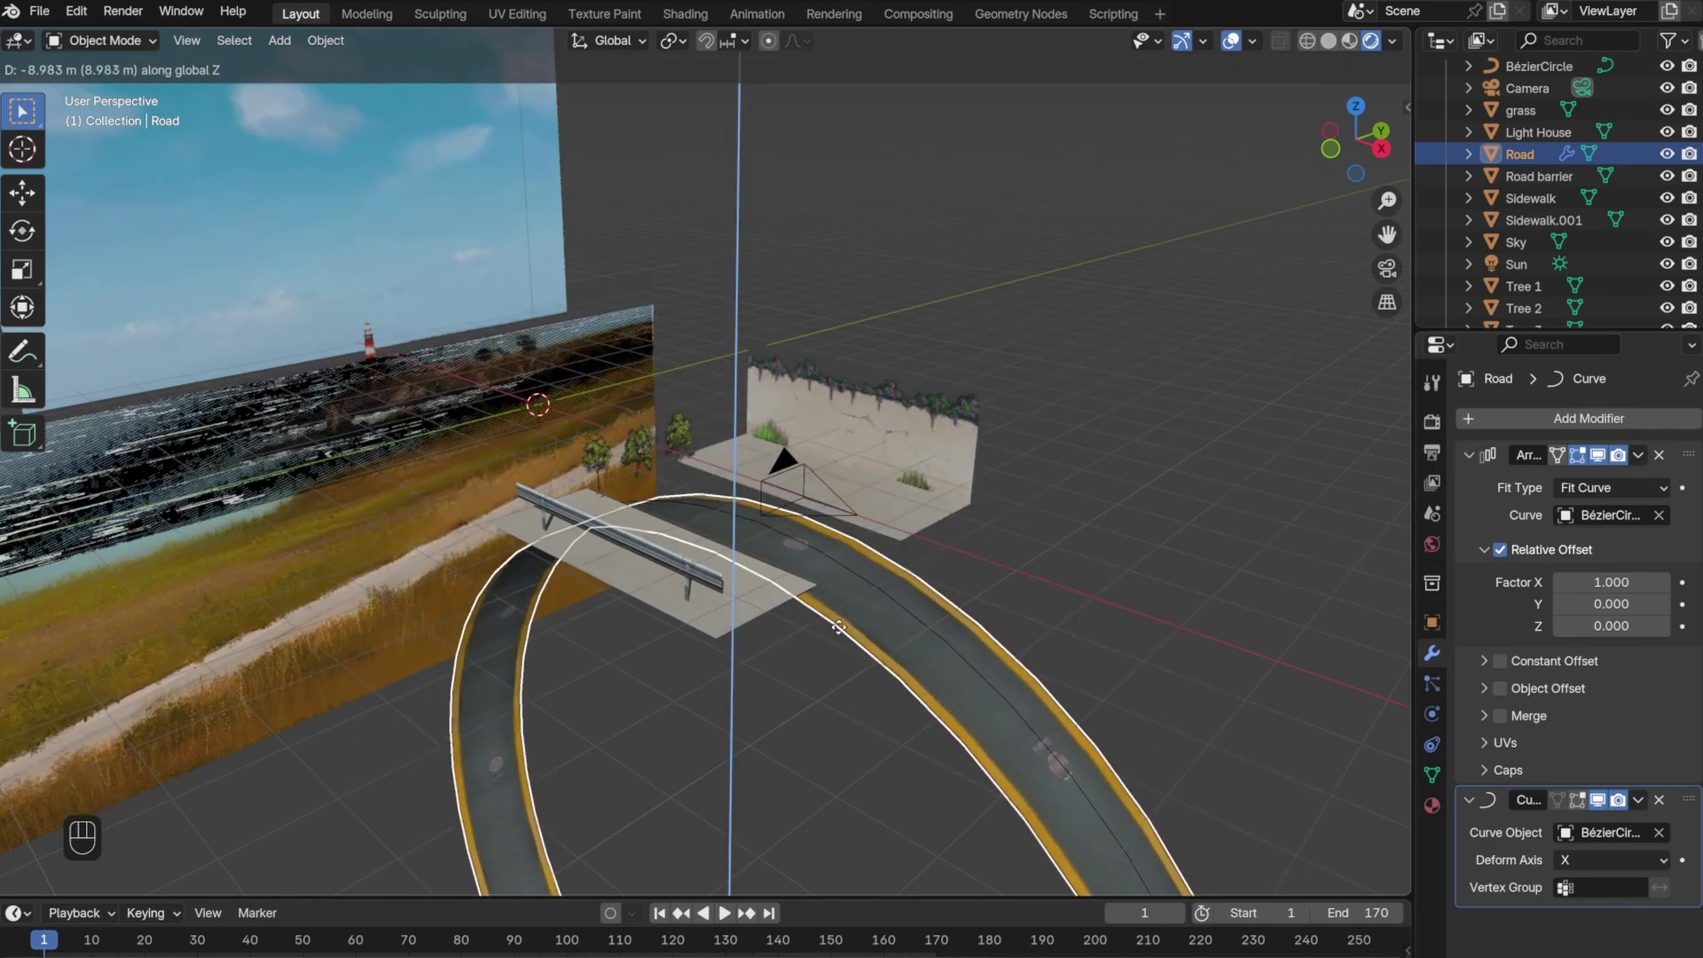
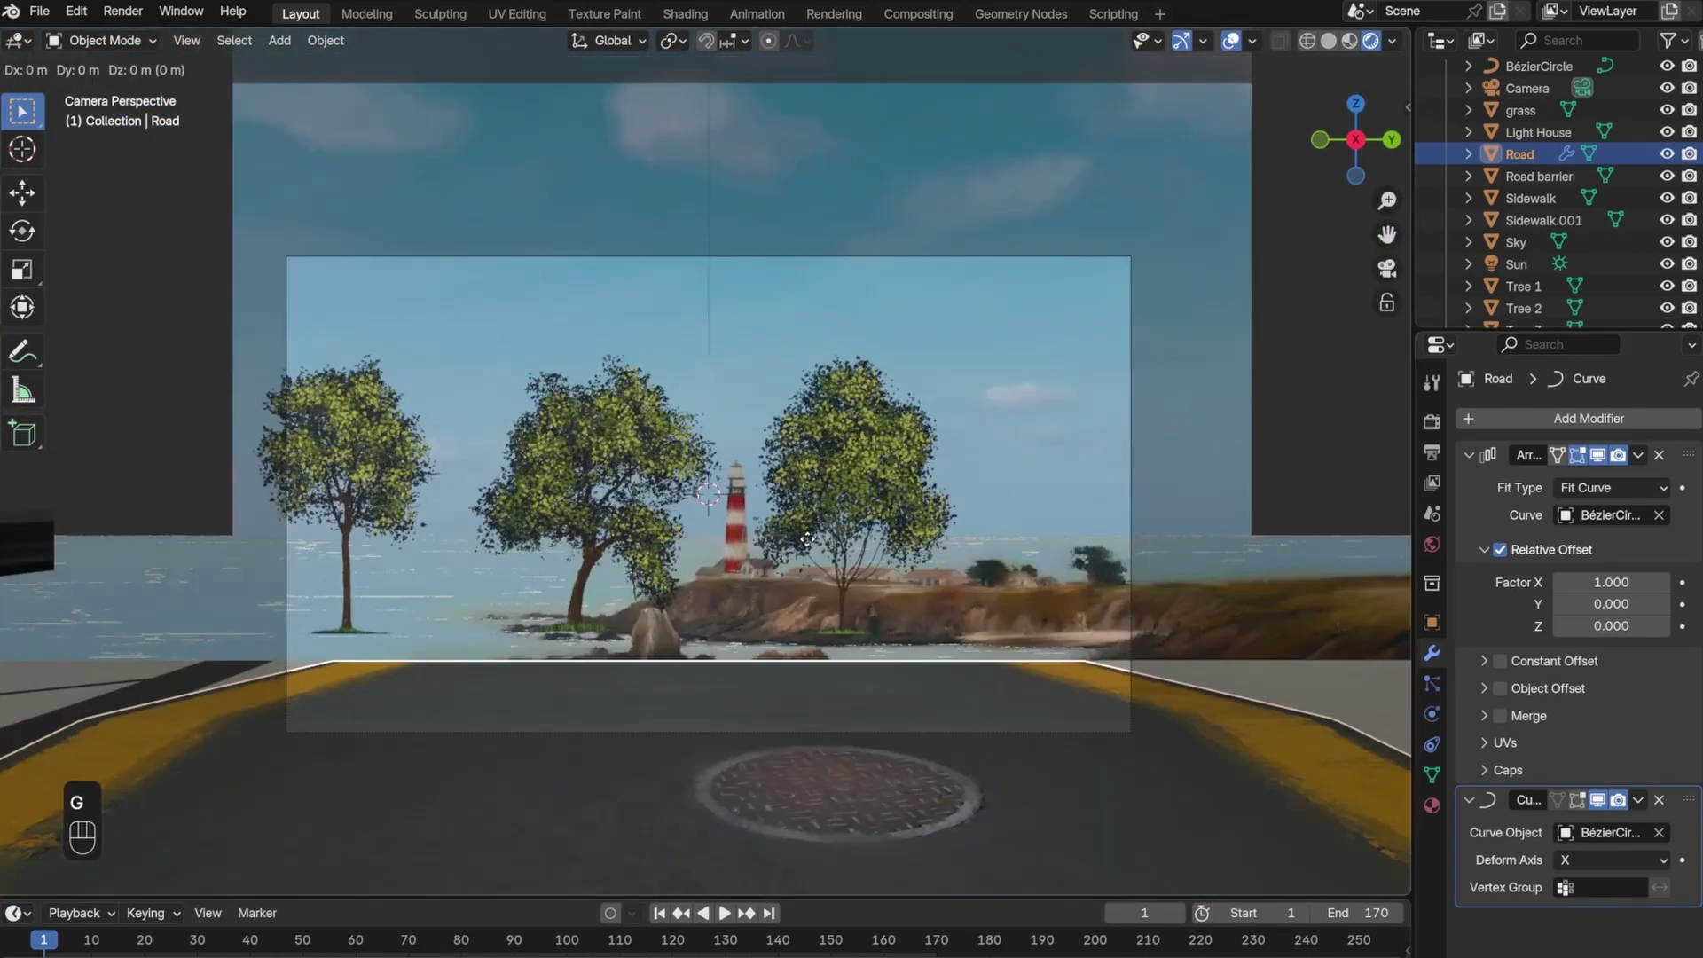
- Shift the looped road along X and narrow it along Y to sit under the backdrop
key(x)
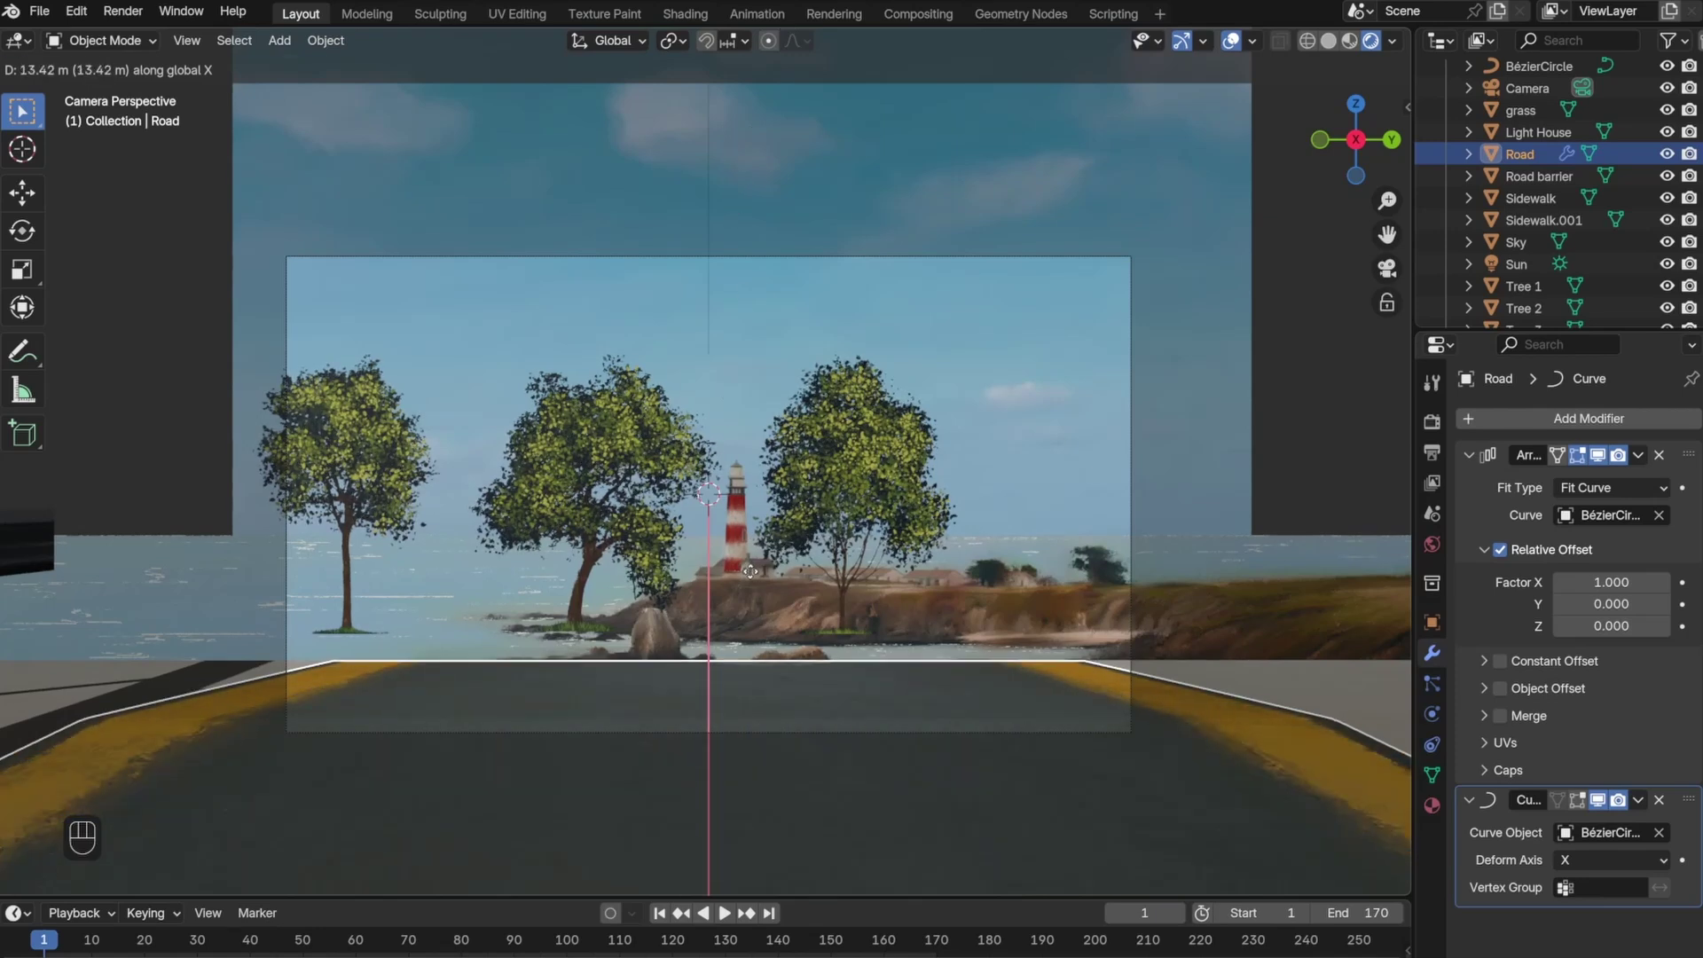
click(718, 258)
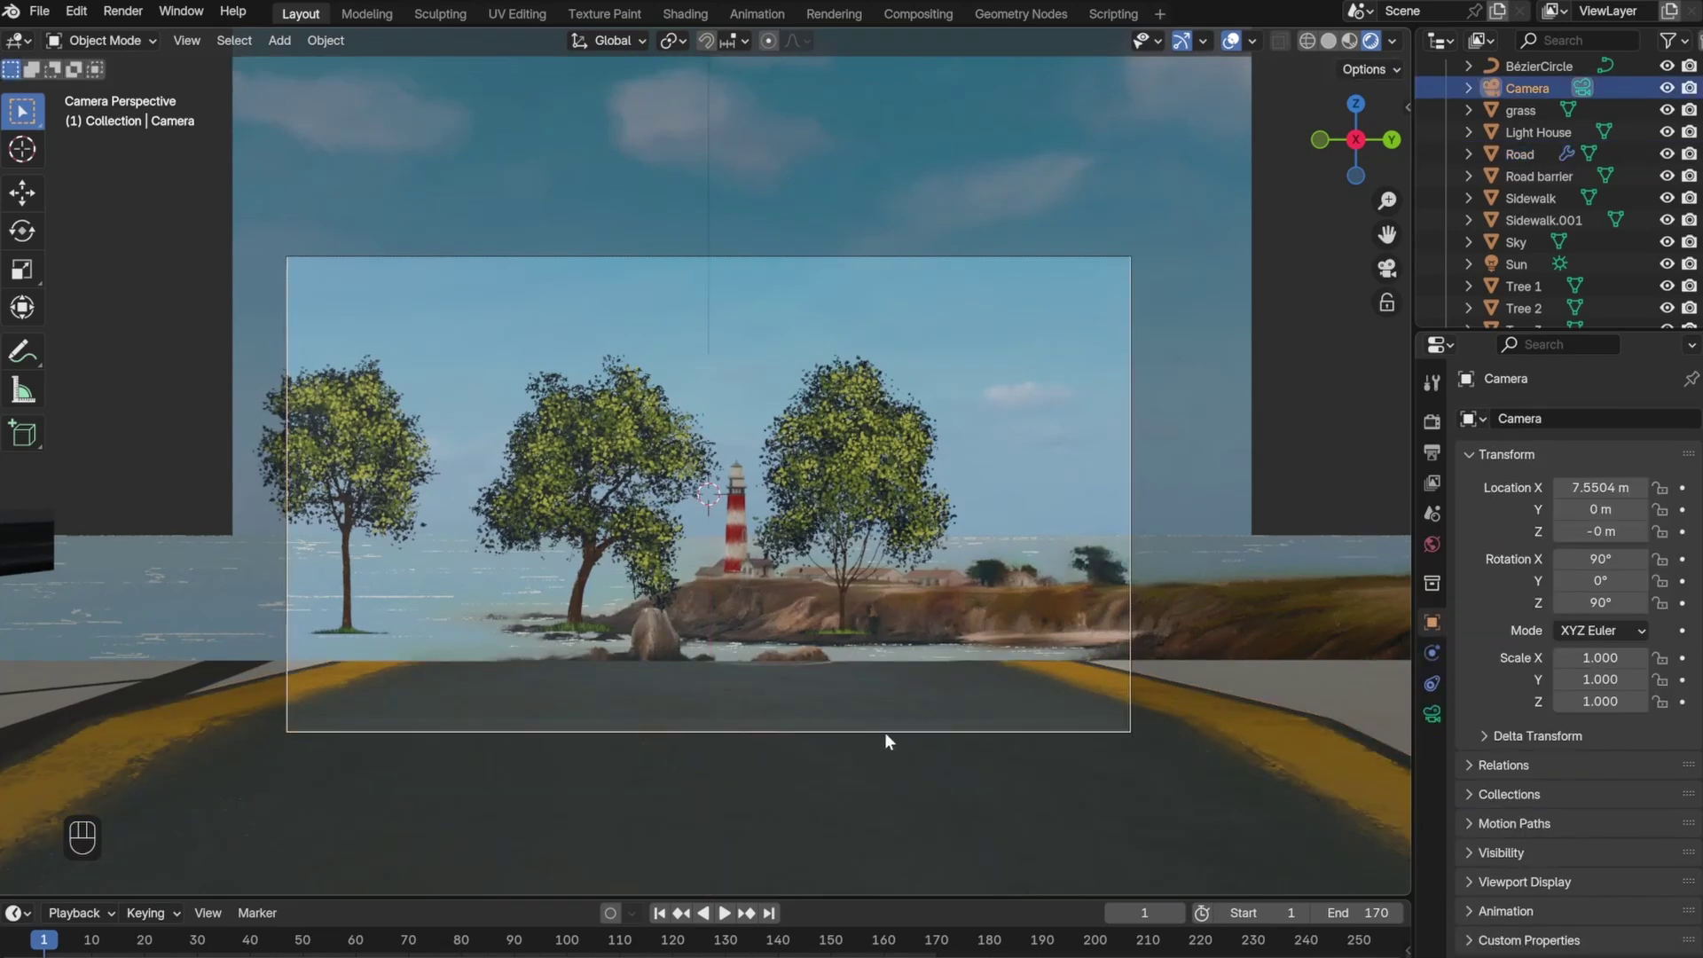
click(895, 715)
key(s)
key(y)
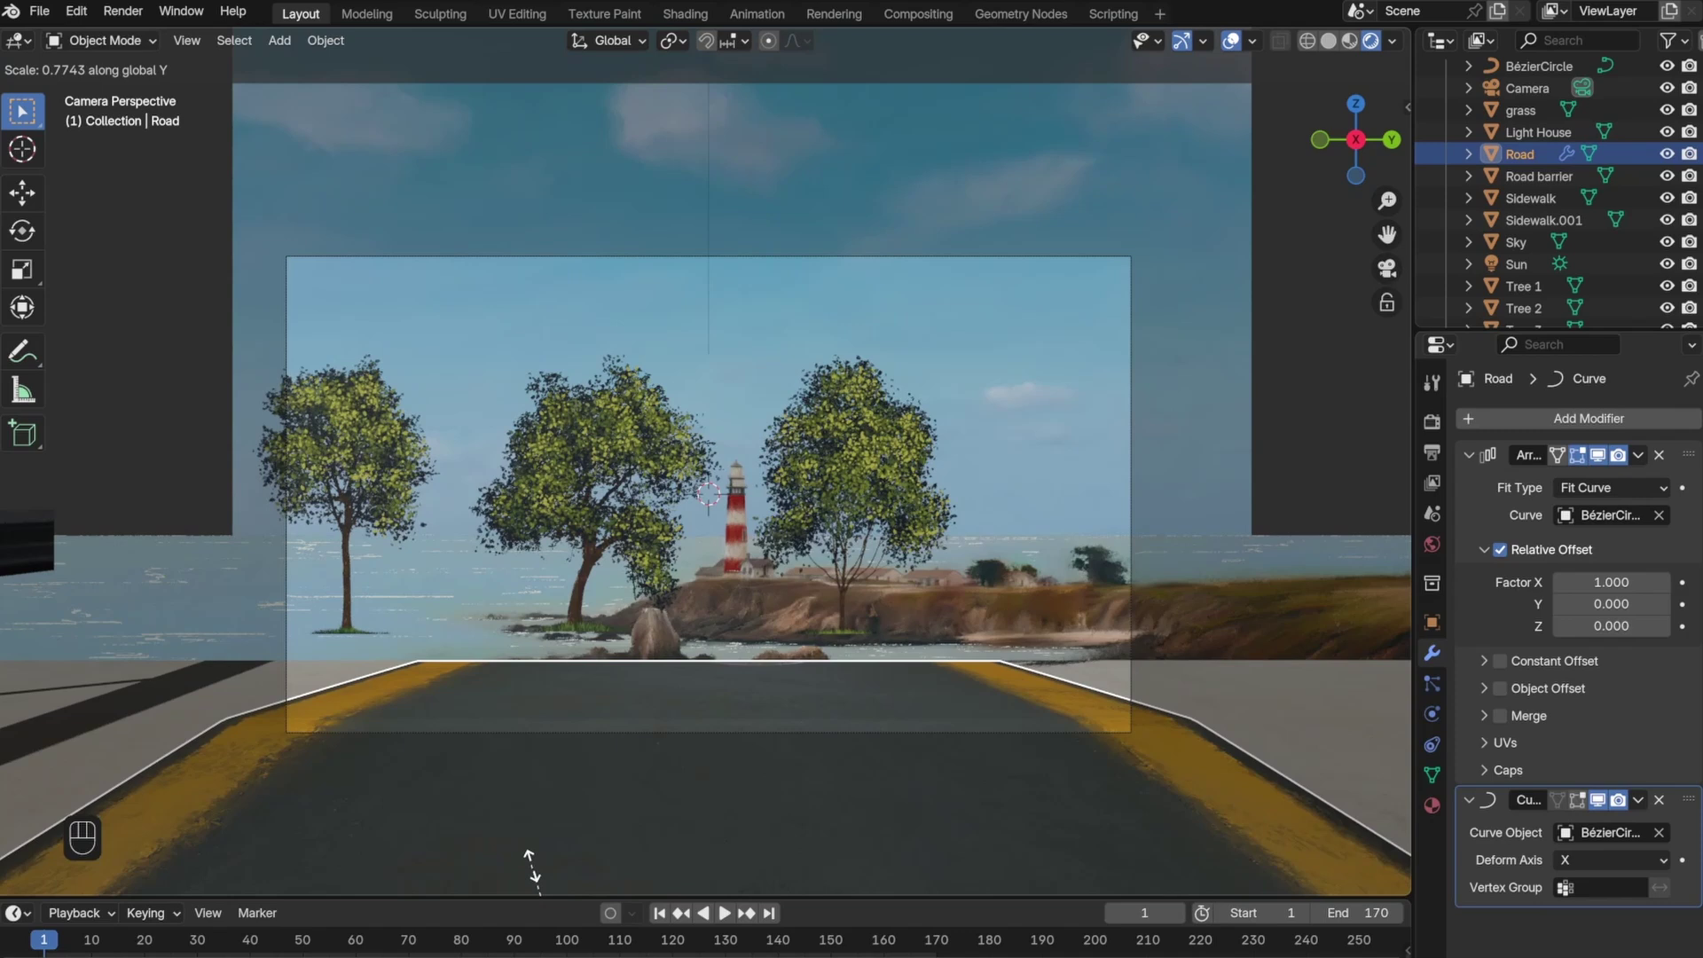
key(g)
key(x)
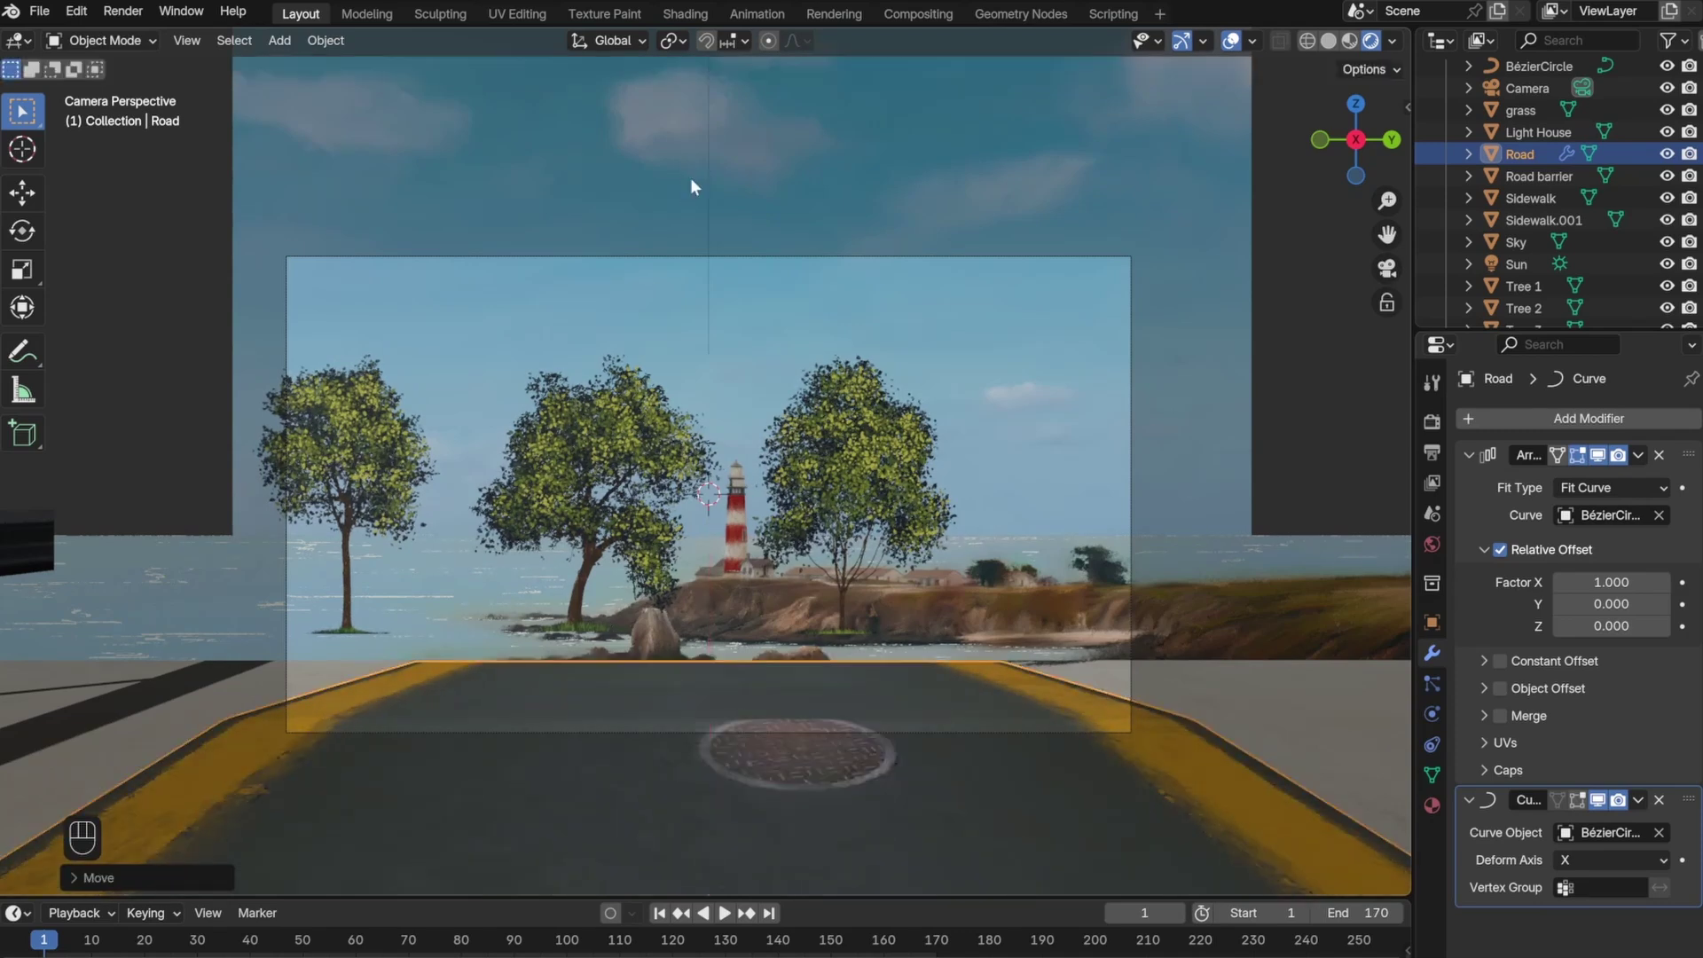
click(681, 261)
- Nudge the camera's X rotation to 91.05°
key(shift+`)
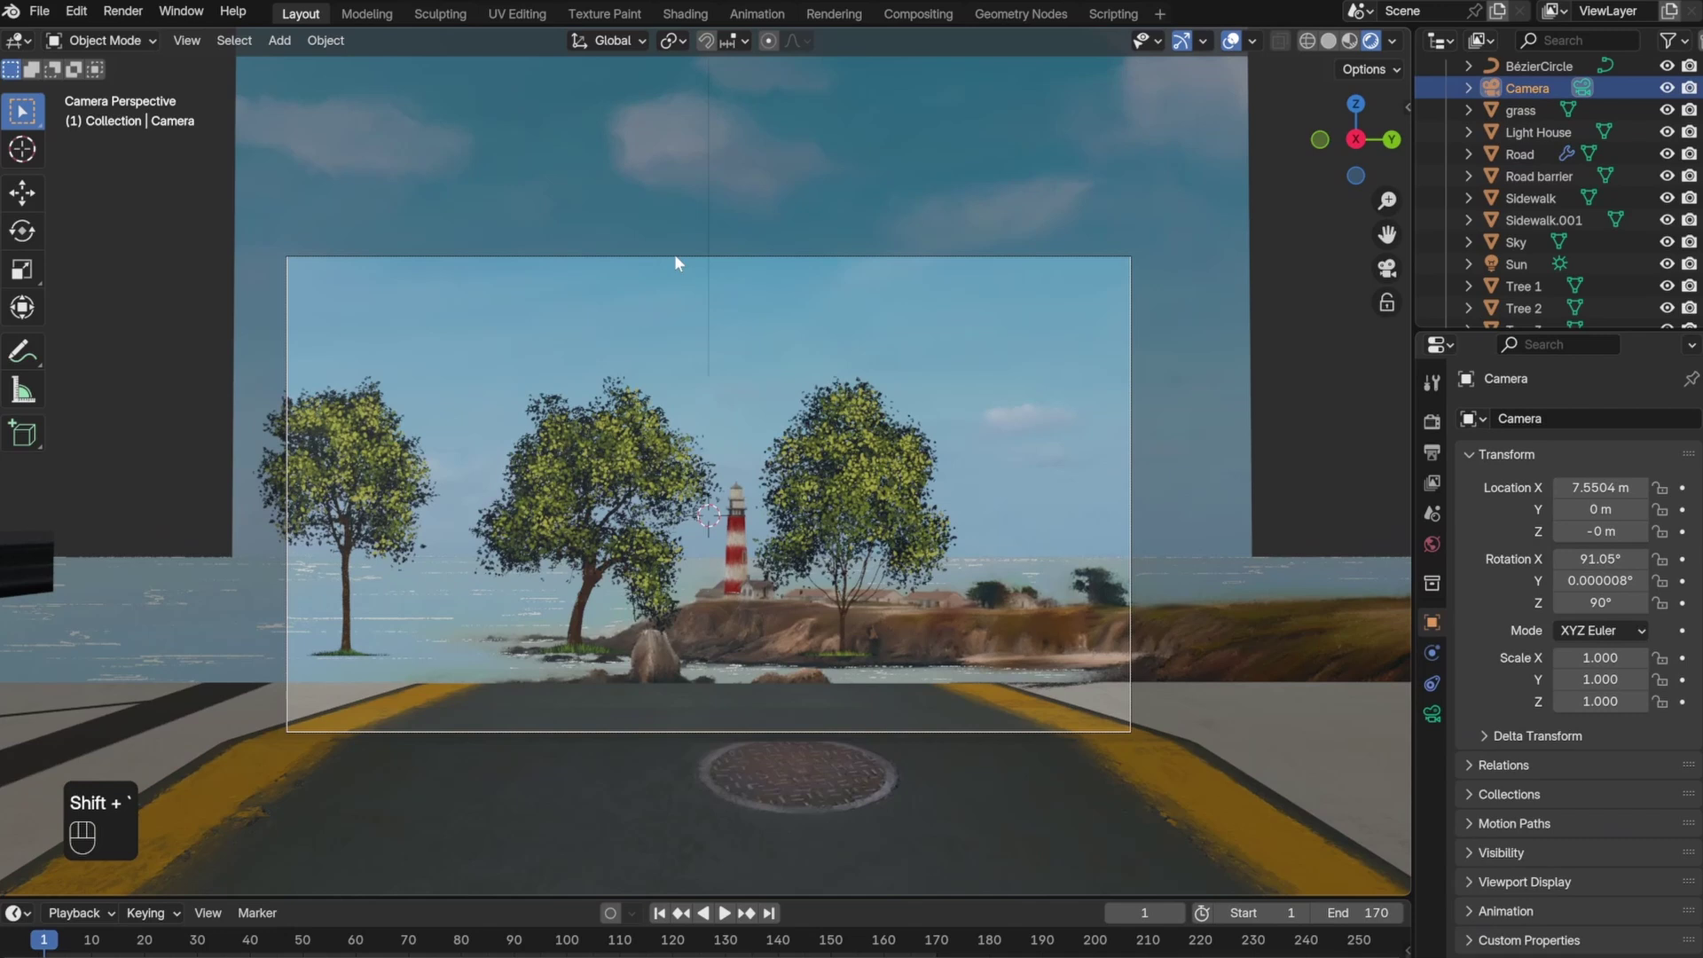
drag(610, 355, 717, 551)
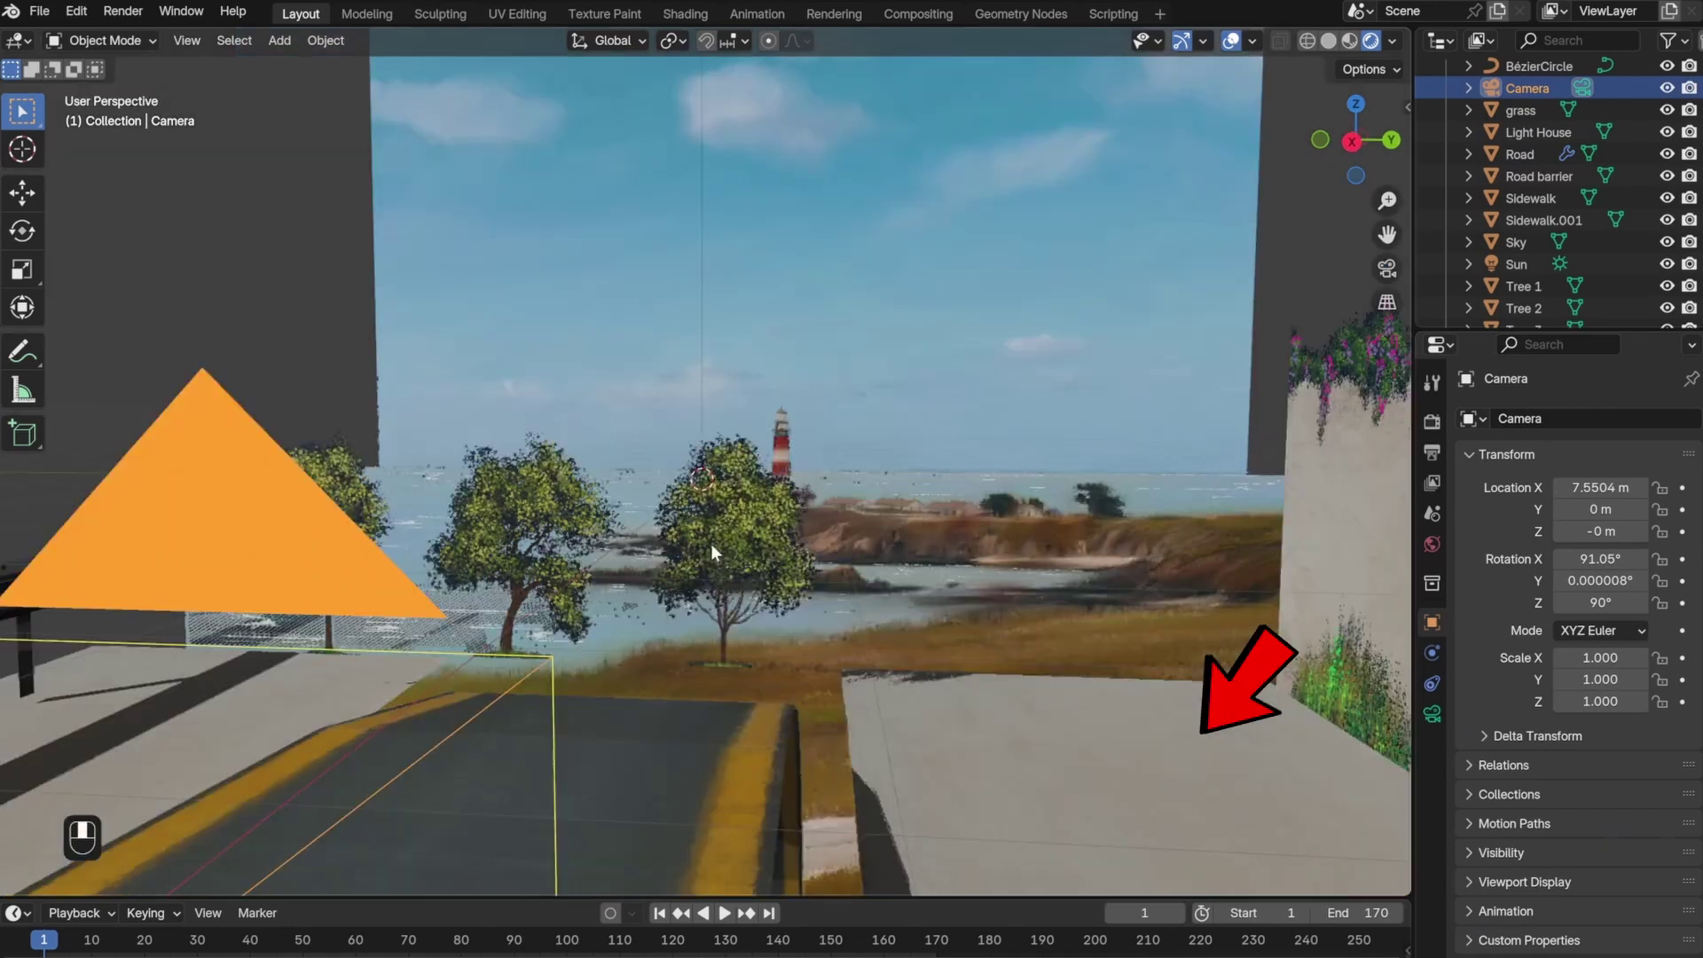
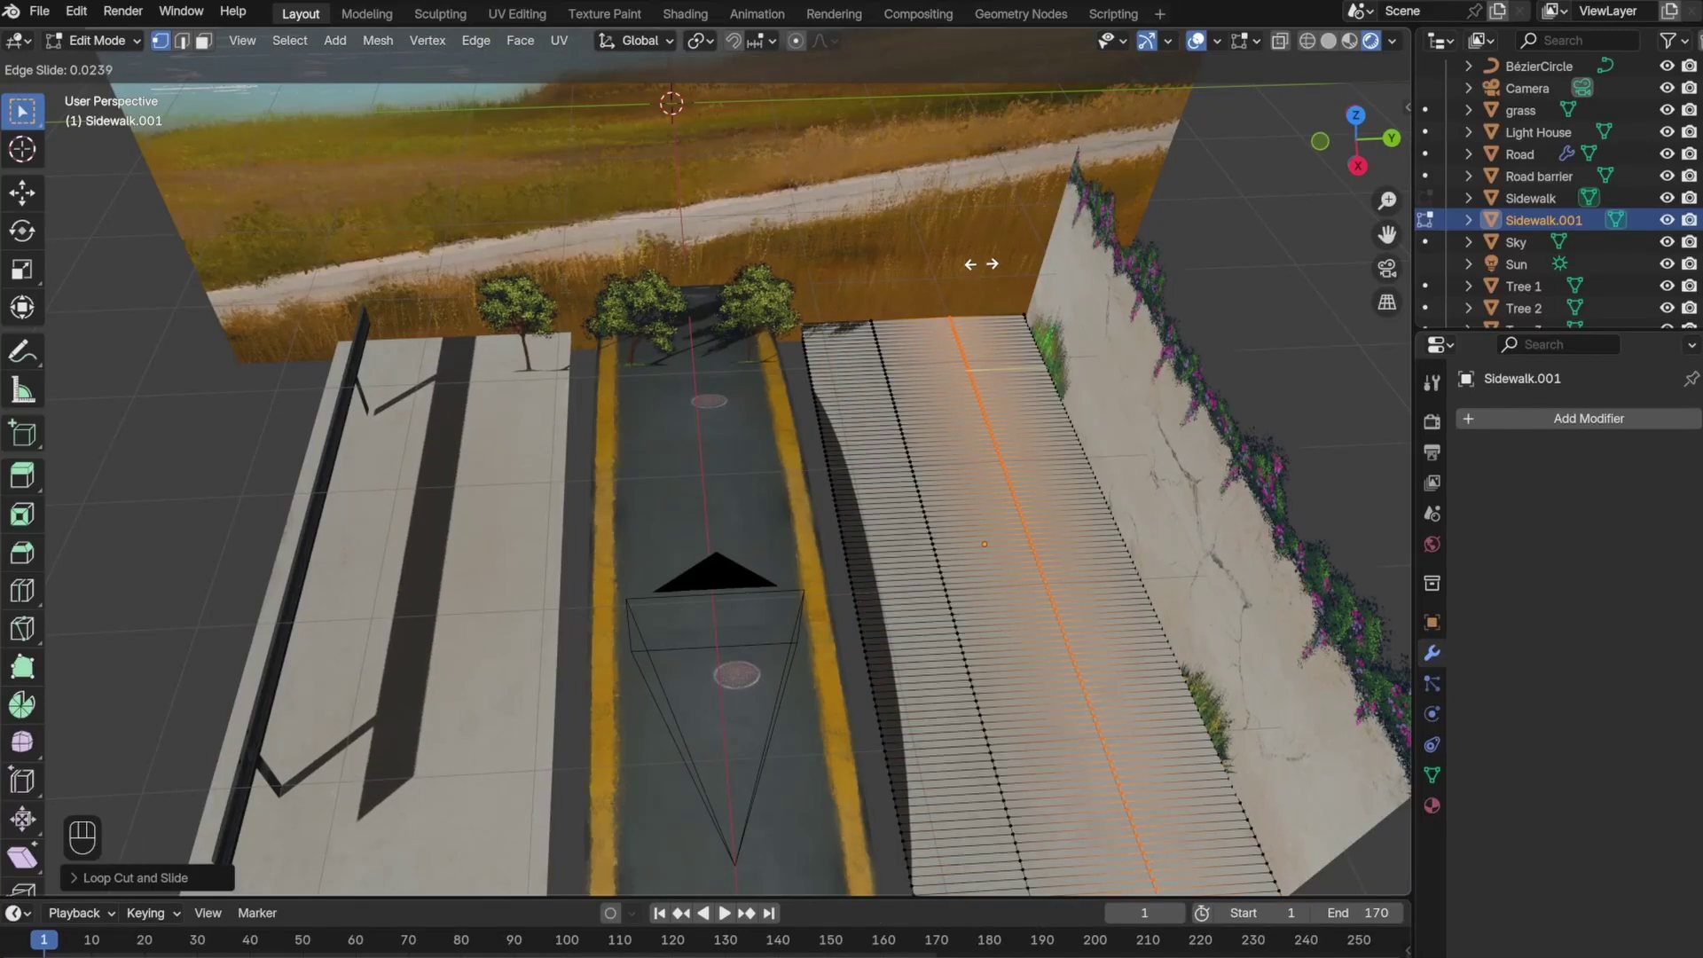
- Duplicate the sidewalk along Y and give it Array (Fit Curve) and Curve modifiers on the Bézier circle
key(alt+d)
key(y)
click(742, 443)
middle_click(645, 487)
drag(509, 479, 645, 498)
drag(1501, 435, 1261, 400)
drag(1647, 539, 1592, 560)
click(1531, 72)
drag(1581, 423, 1277, 486)
click(1657, 834)
click(1520, 95)
- Lower the bent sidewalk into place beside the road and inspect the loop
key(g)
key(z)
click(1016, 344)
click(877, 423)
middle_click(666, 497)
middle_click(1130, 384)
middle_click(823, 591)
drag(771, 611, 773, 606)
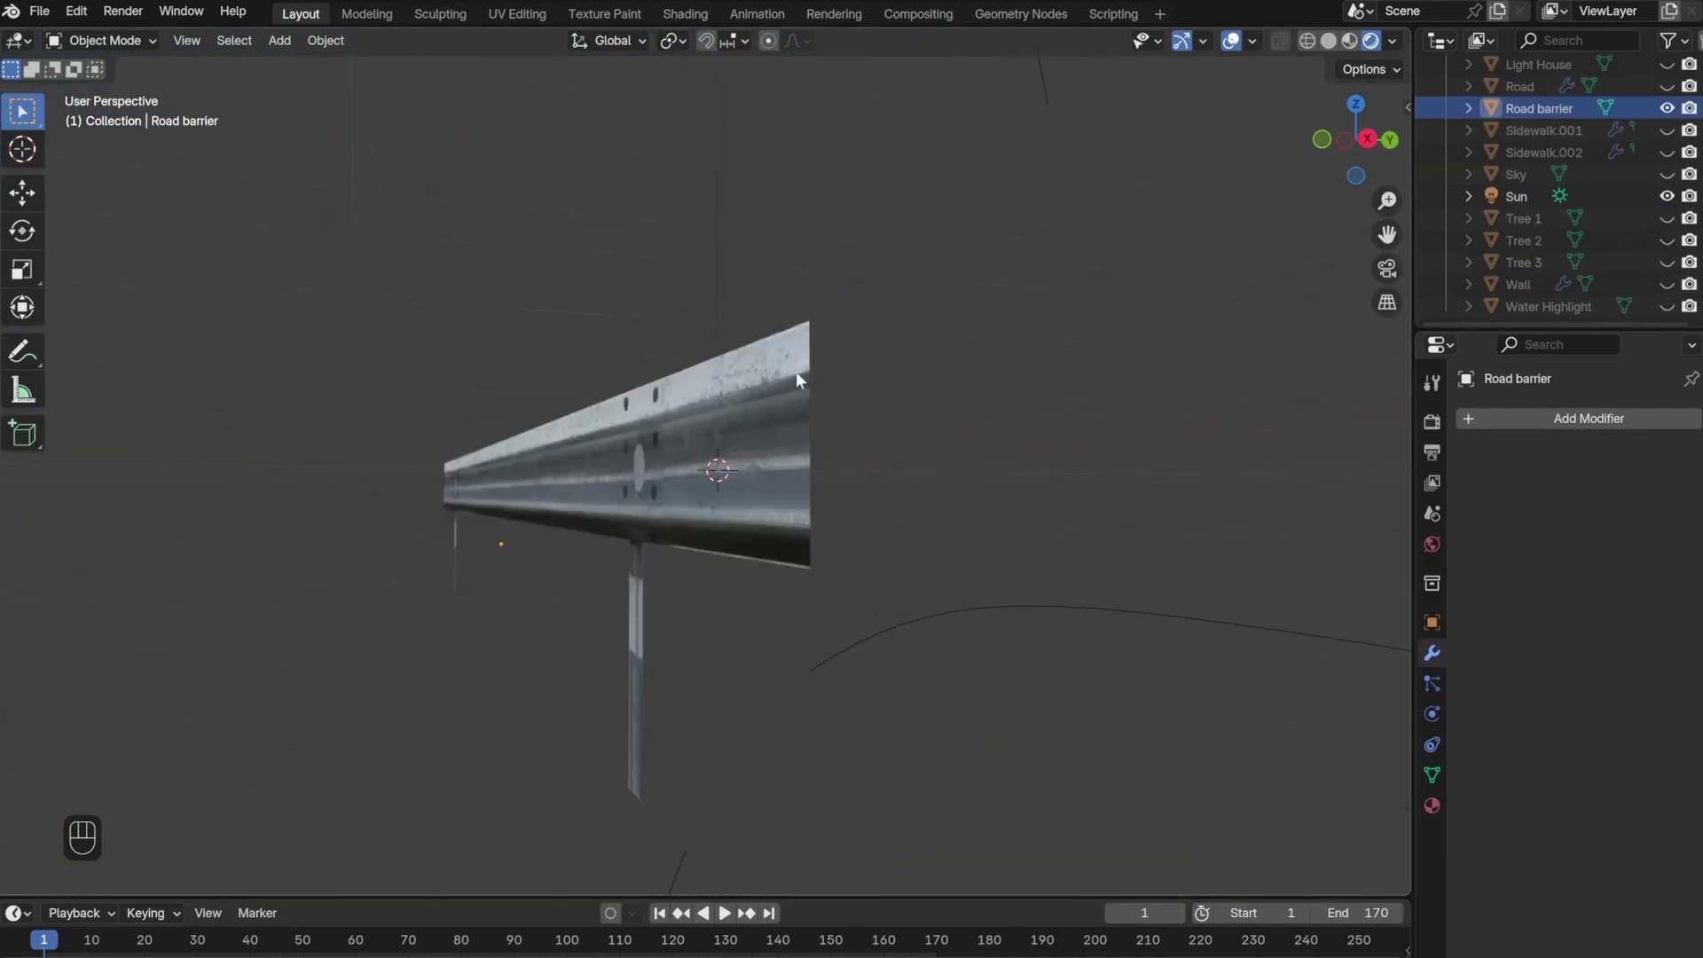
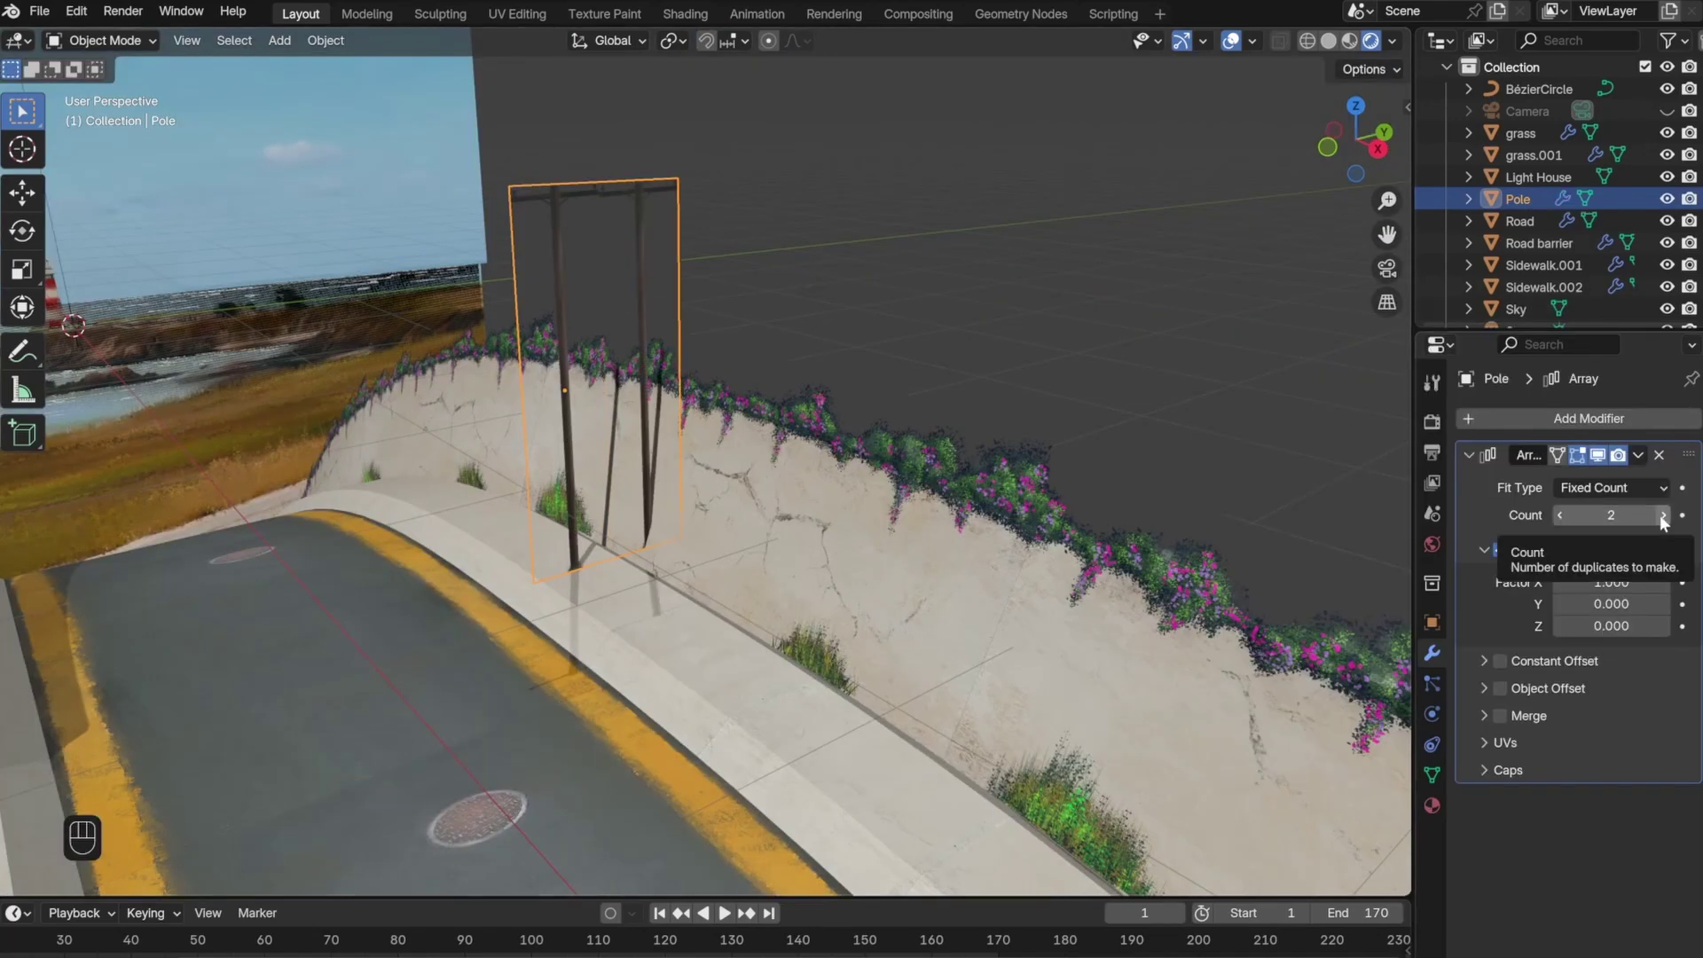
- Fit the pole array to the BézierCircle with Constant Offset (-1, 0, 1) and Relative Offset X 4.2
click(1660, 496)
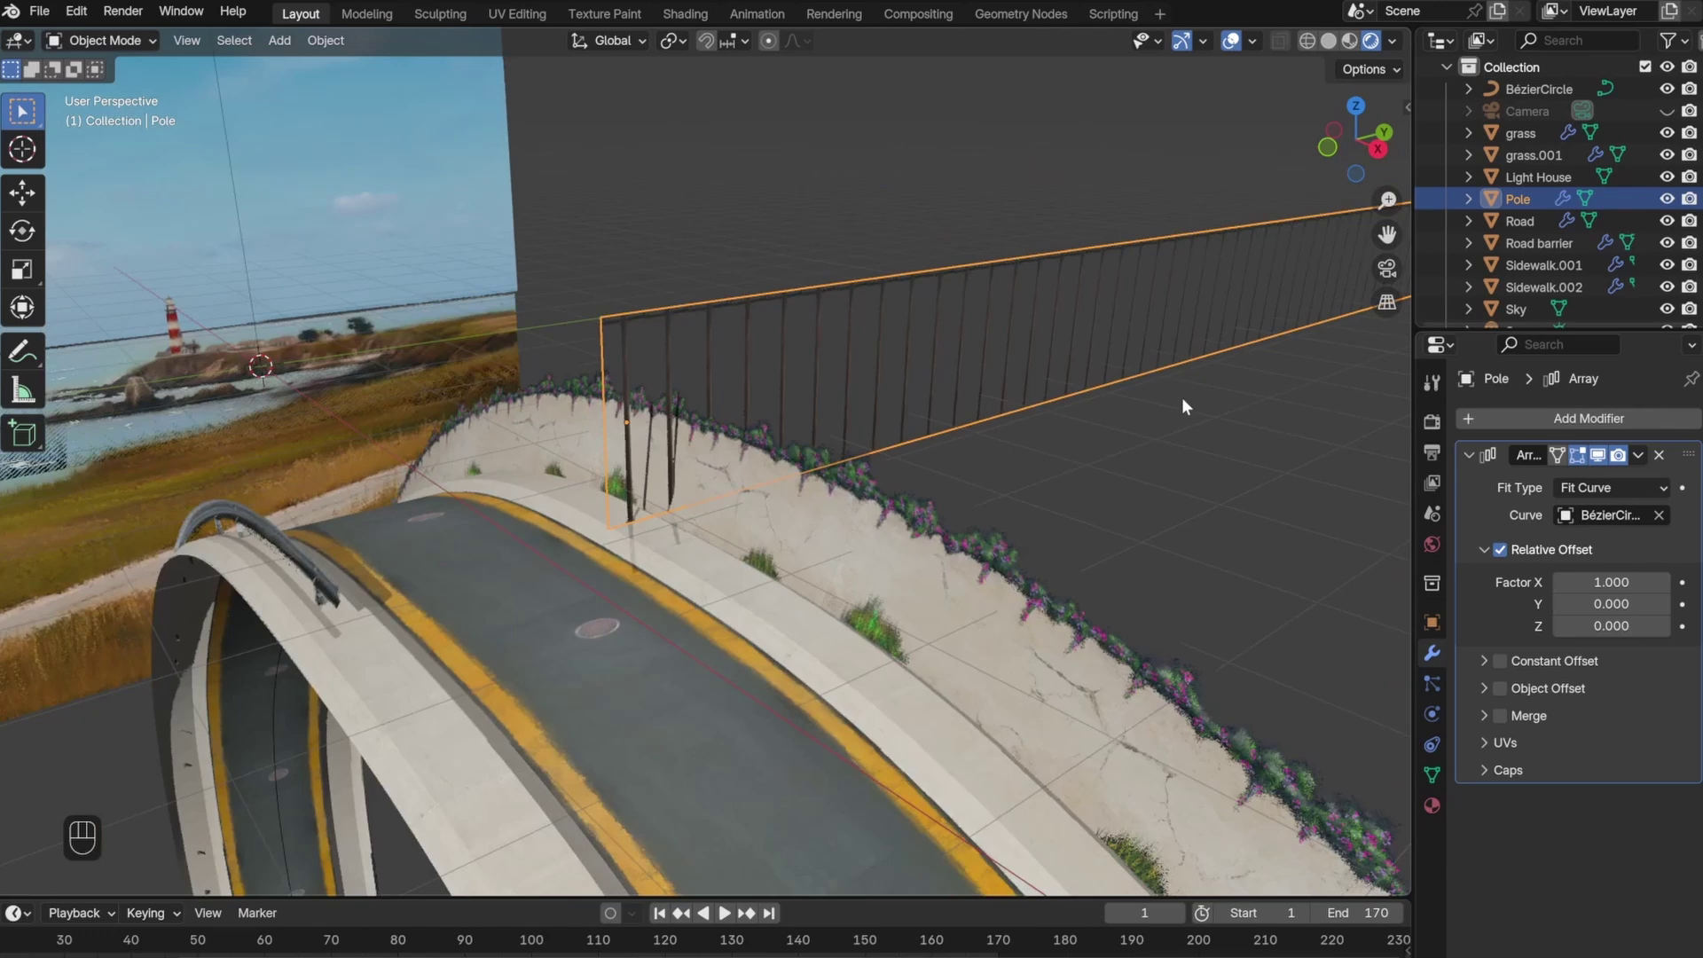
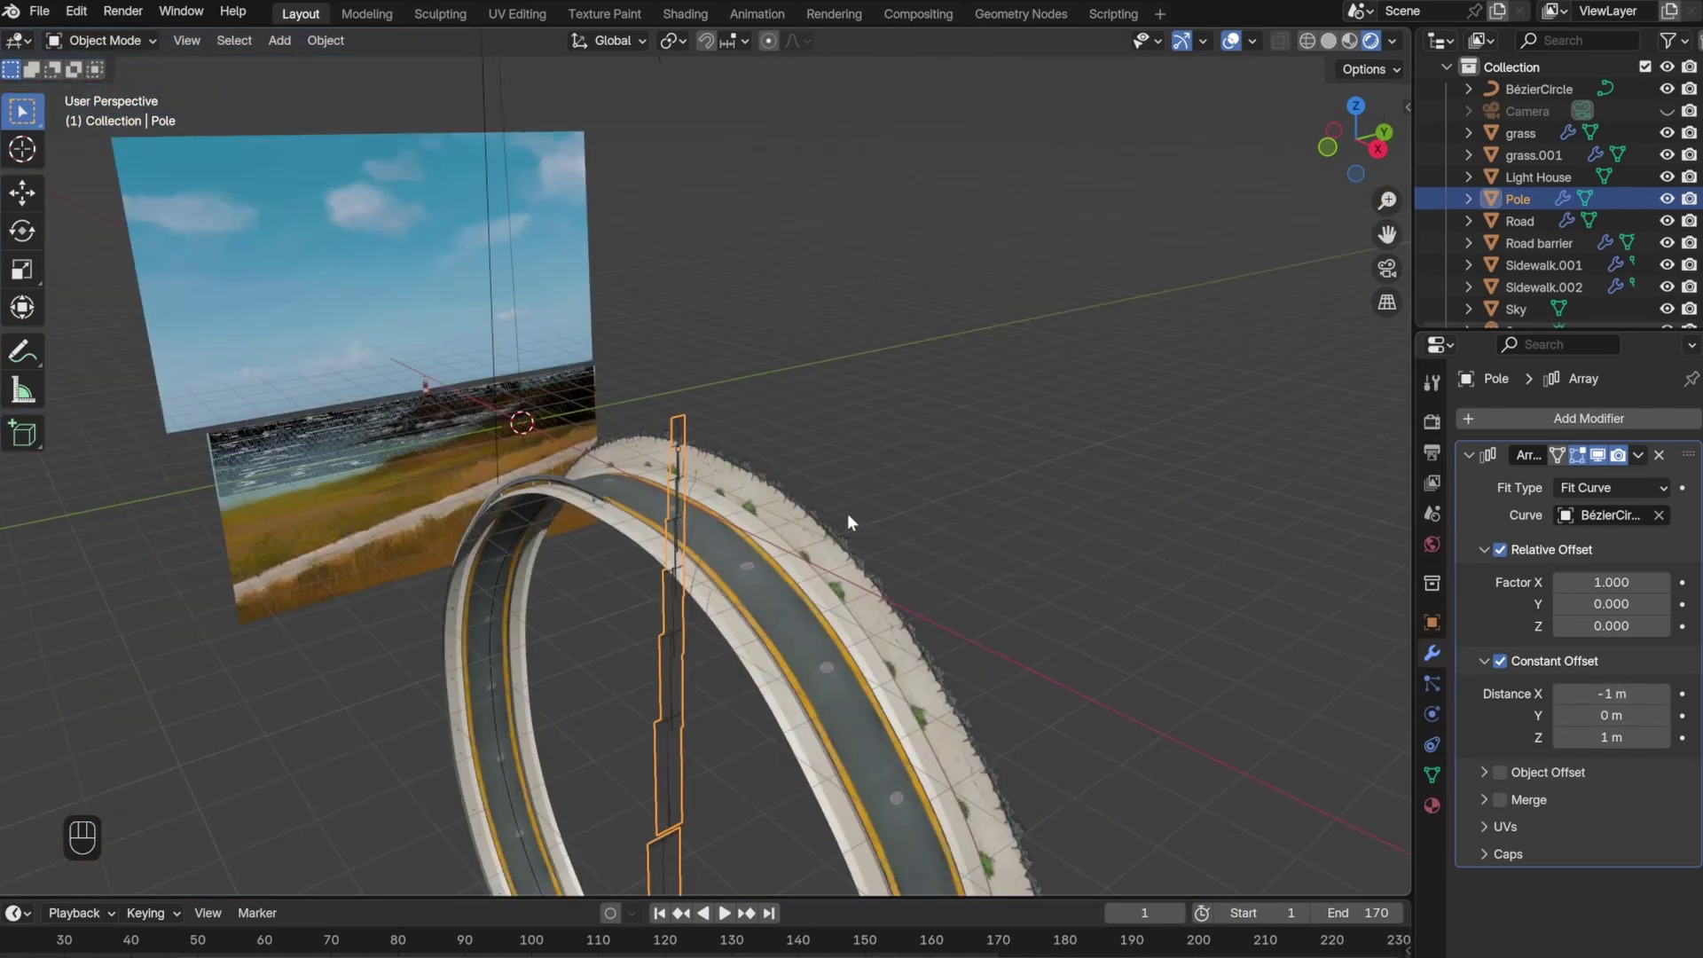
click(1557, 581)
double_click(1556, 581)
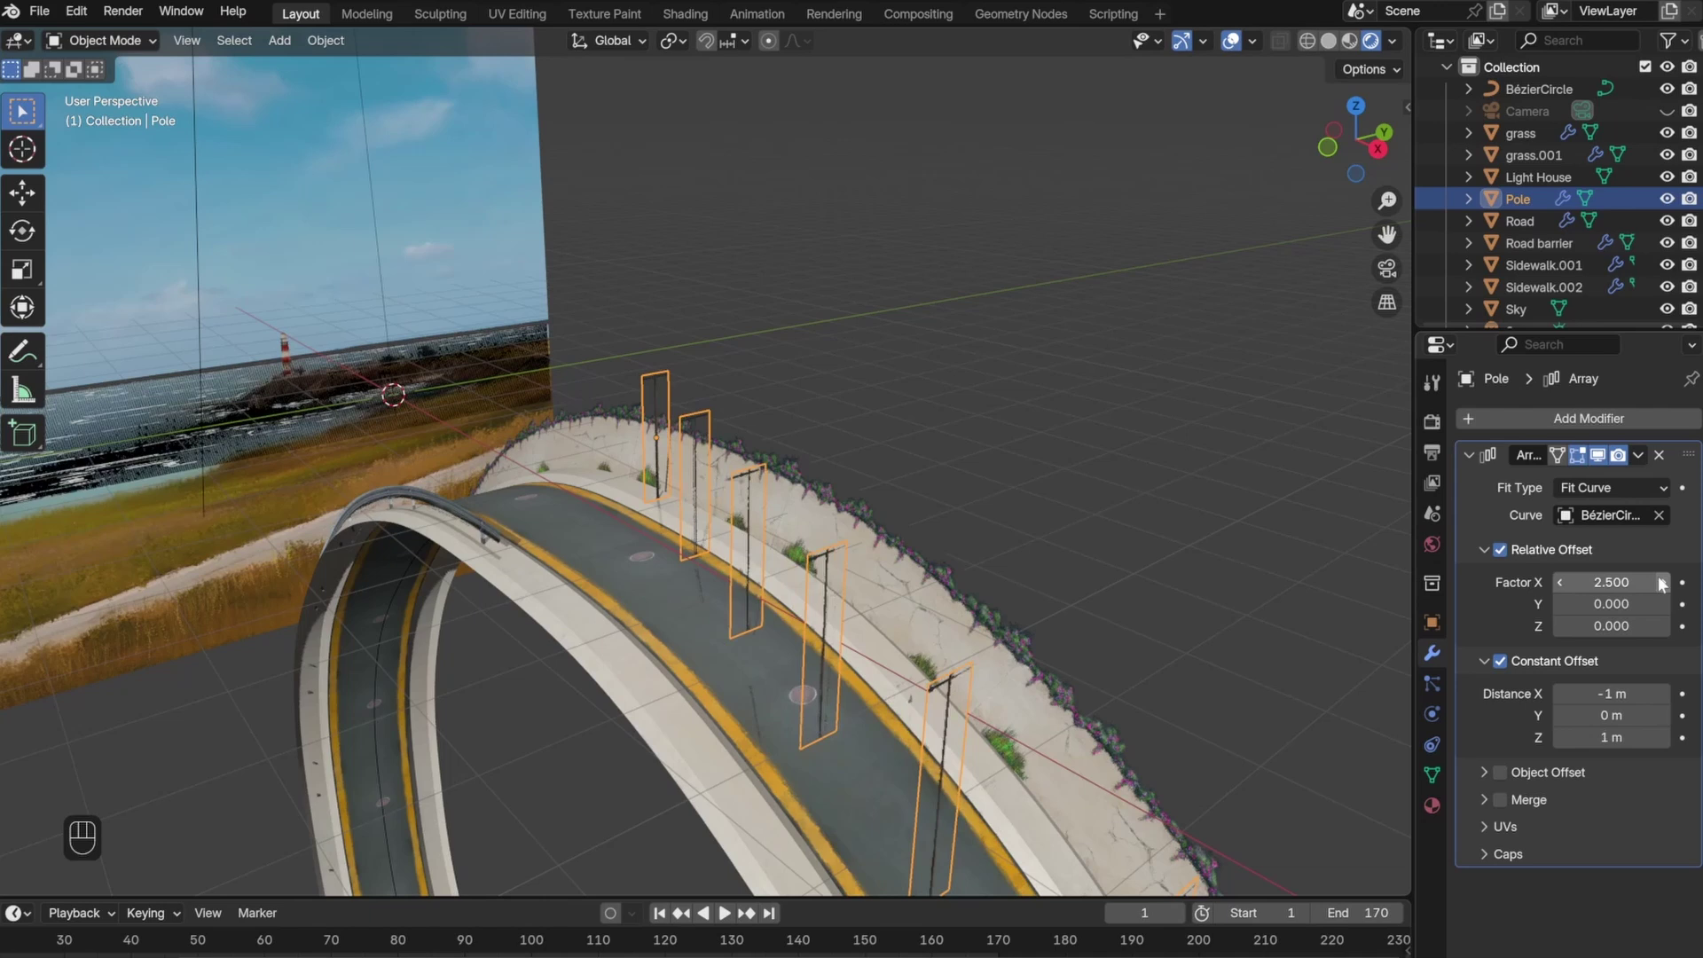